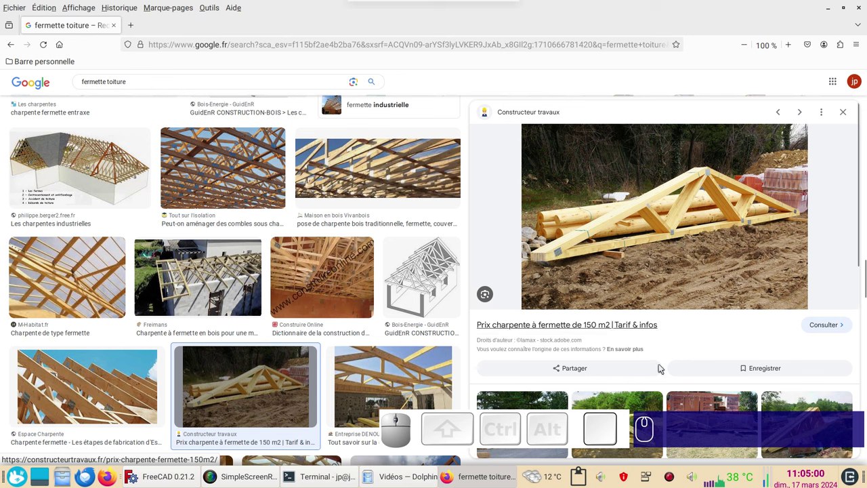
Bring FreeCAD to the front and create a new empty document.
right_click(671, 478)
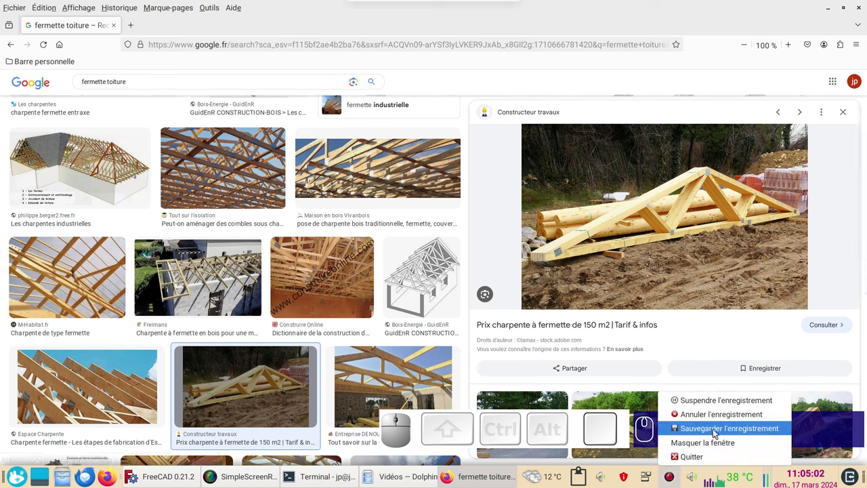
click(581, 272)
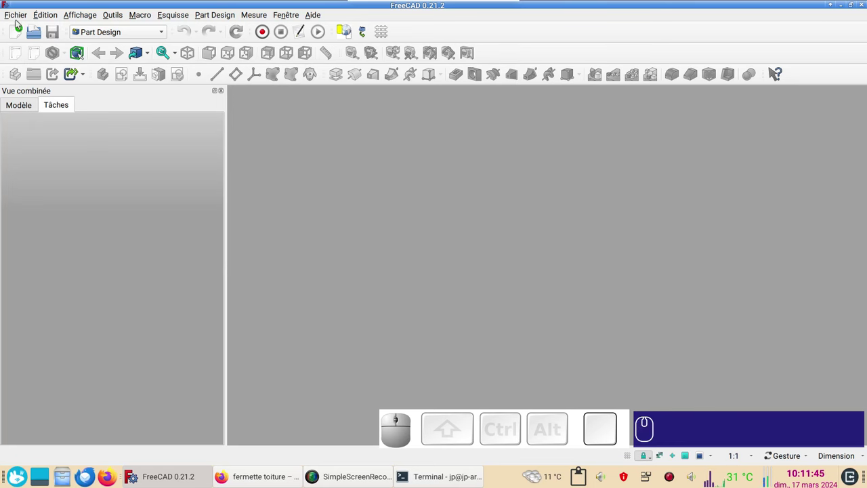
click(19, 33)
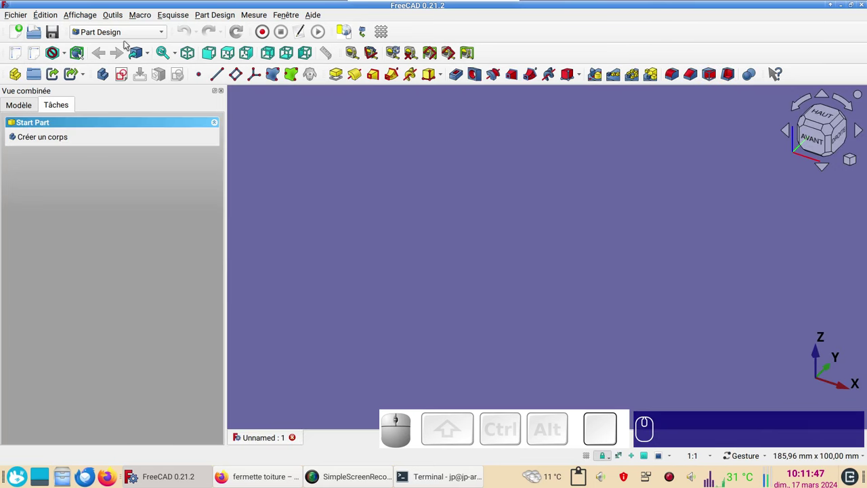
Switch to the Sketcher workbench and start a new sketch.
click(136, 36)
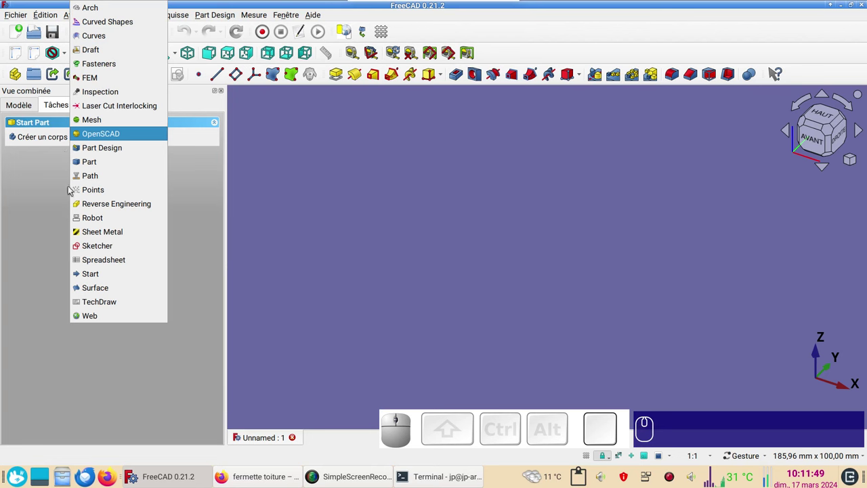
click(102, 249)
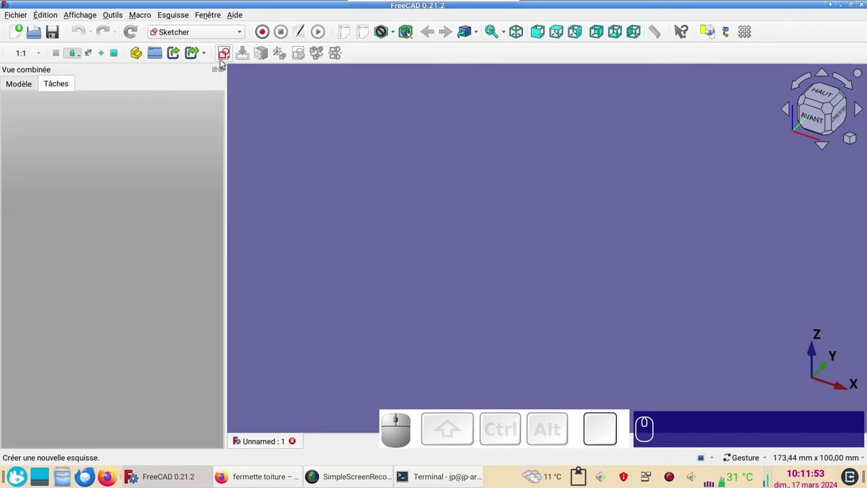
click(226, 61)
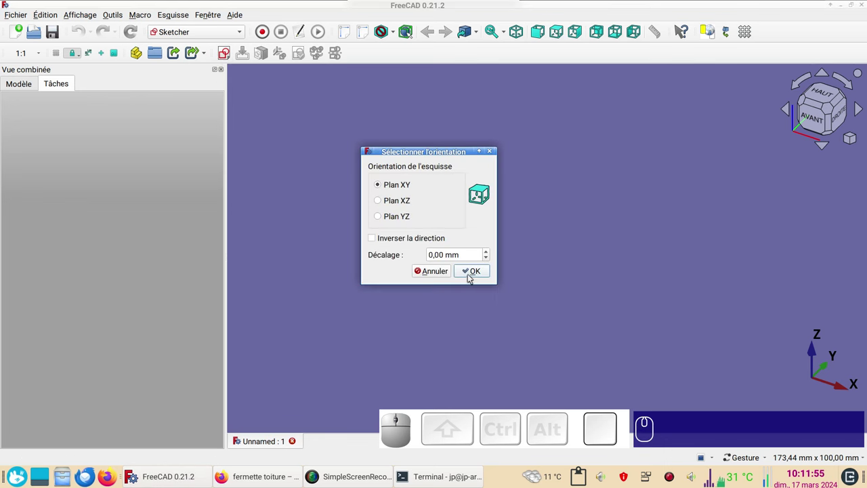
Confirm the XY plane and make the triangle's base corners symmetric about the vertical axis.
click(472, 277)
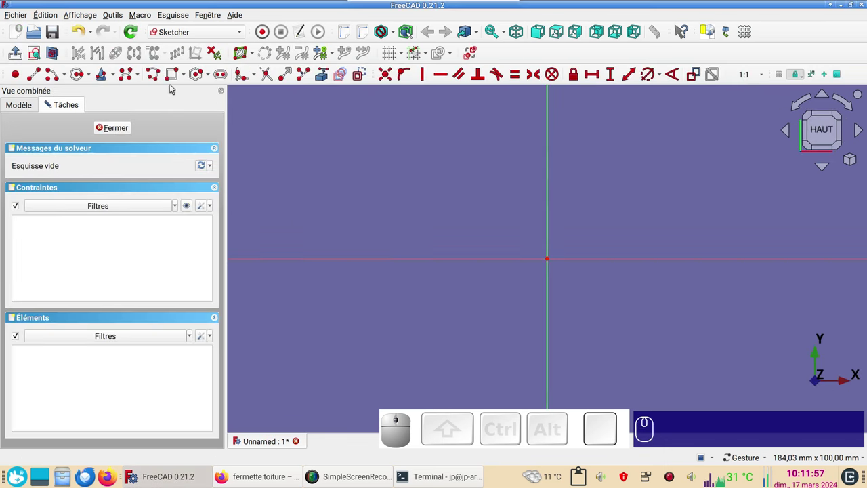
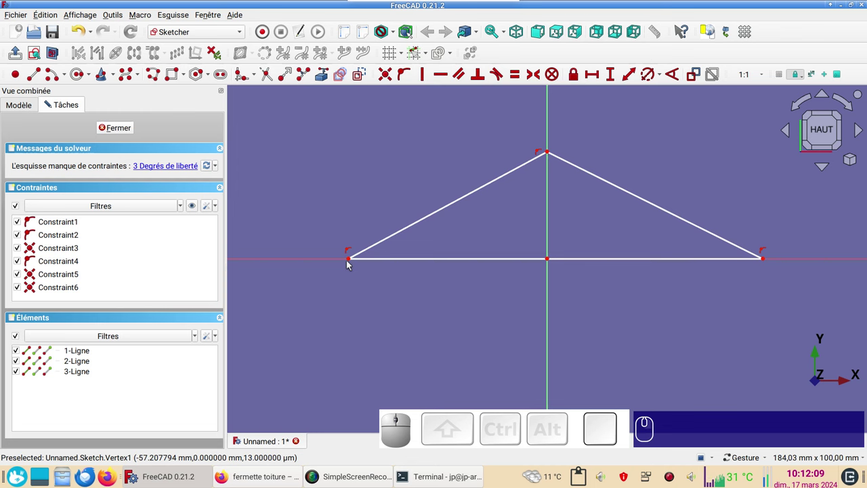
click(349, 262)
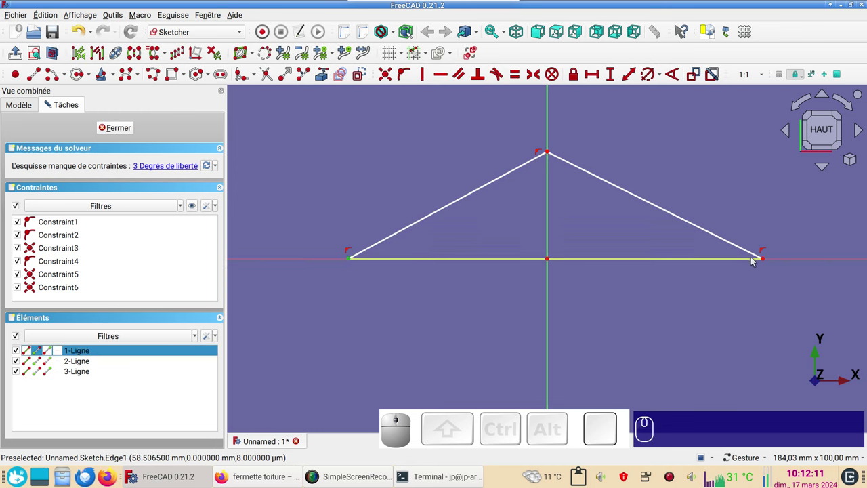
click(764, 262)
click(550, 312)
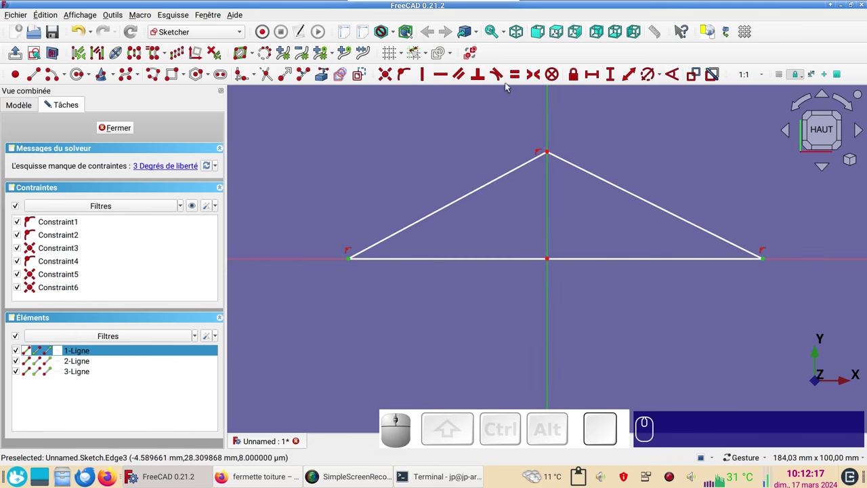
key(s)
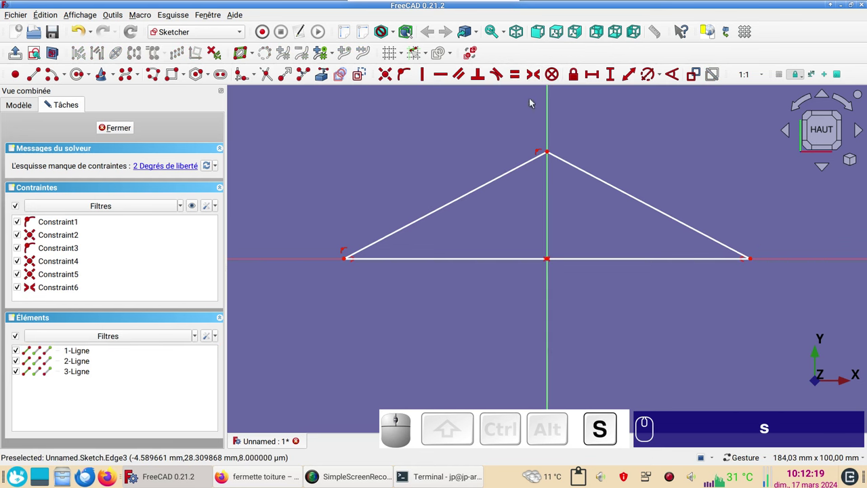
Constrain the angle between the base and the right slope to 30°.
click(606, 184)
click(609, 260)
click(679, 80)
key(KP_3)
key(KP_0)
key(KP_Enter)
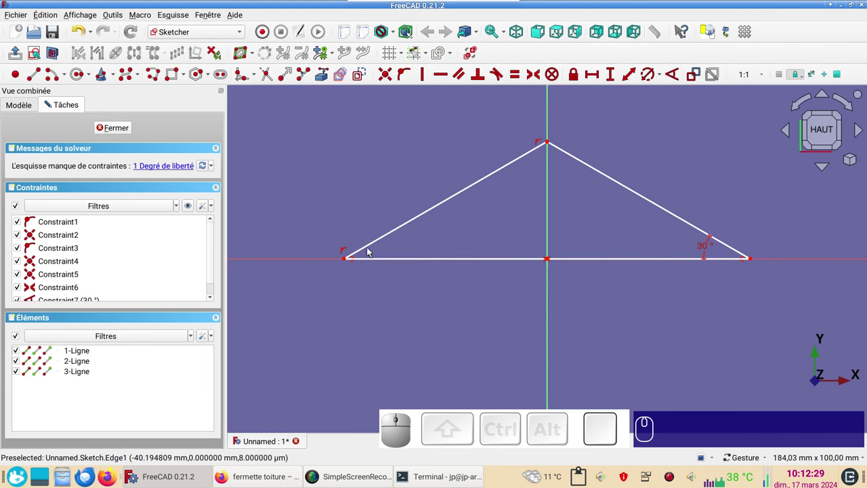
Fix the triangle's base length at 8000 mm, fully constraining the sketch.
click(619, 261)
click(591, 77)
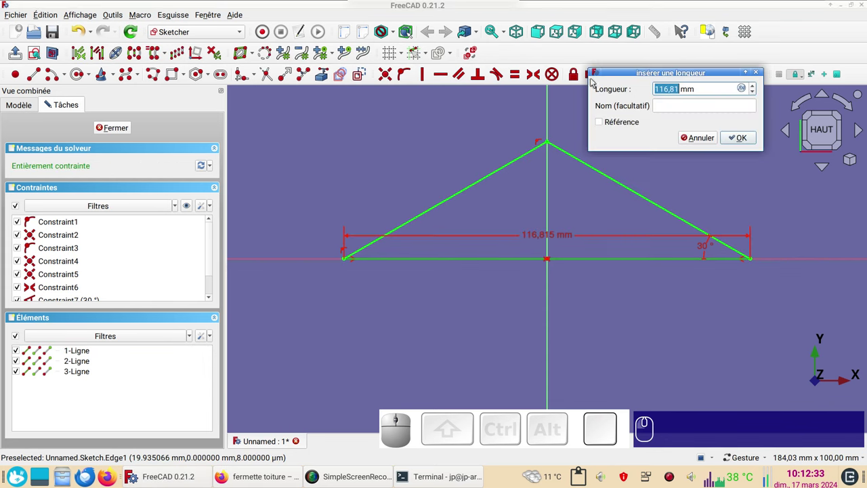
key(KP_8)
key(KP_0)
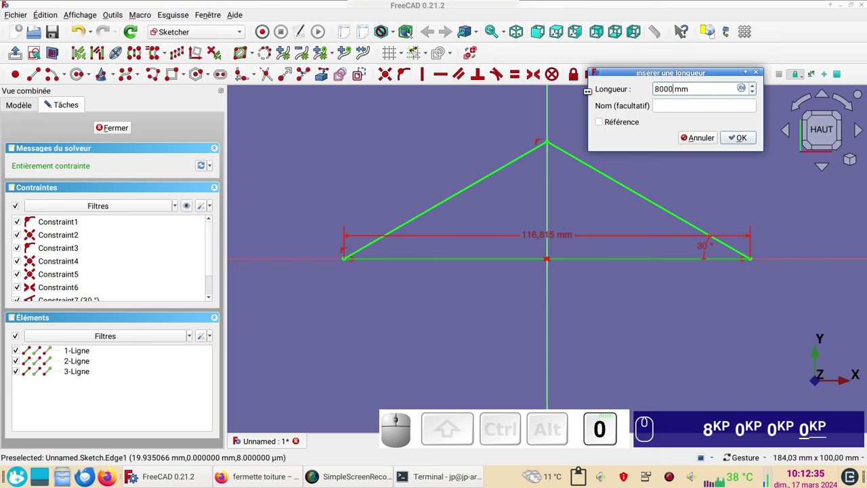
click(738, 142)
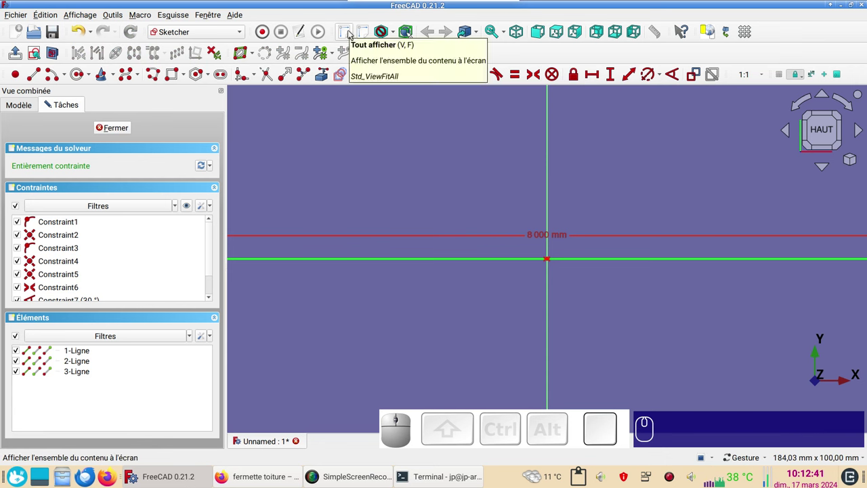
Fit the whole sketch in view and centre the triangle.
click(353, 33)
scroll(up, 3)
drag(409, 233, 315, 160)
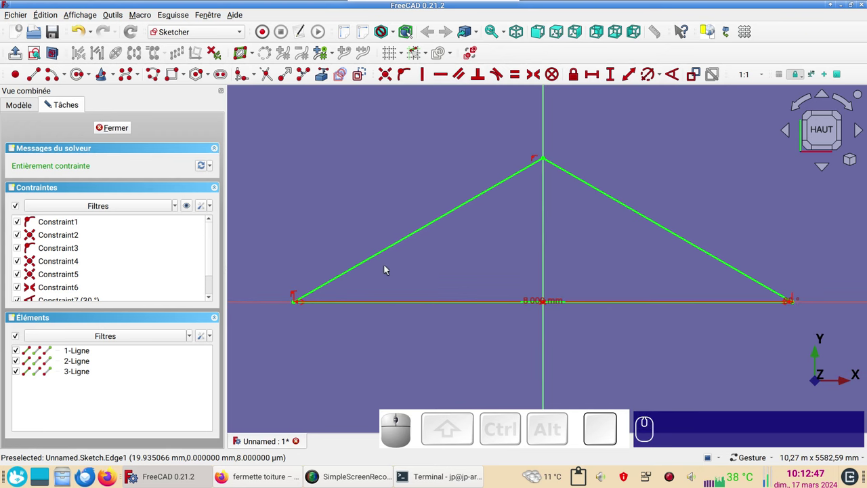
Draw a closed inner triangle with the polyline tool, apex on the vertical axis.
click(366, 188)
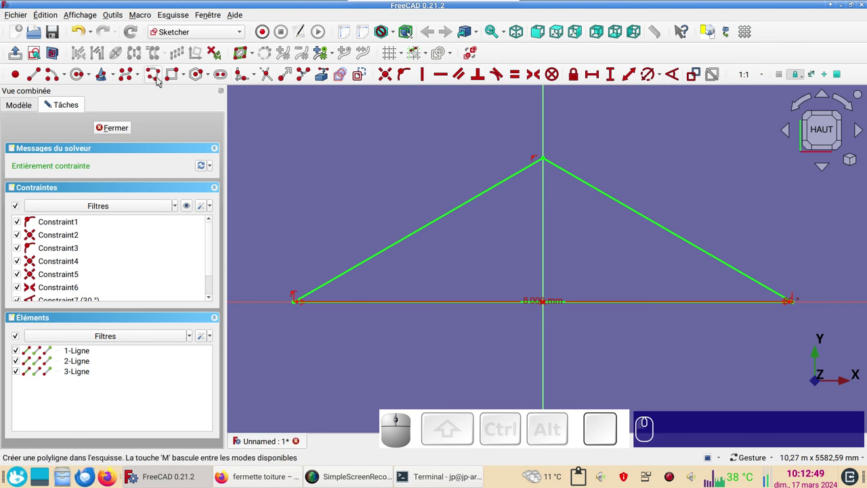
click(159, 80)
click(359, 284)
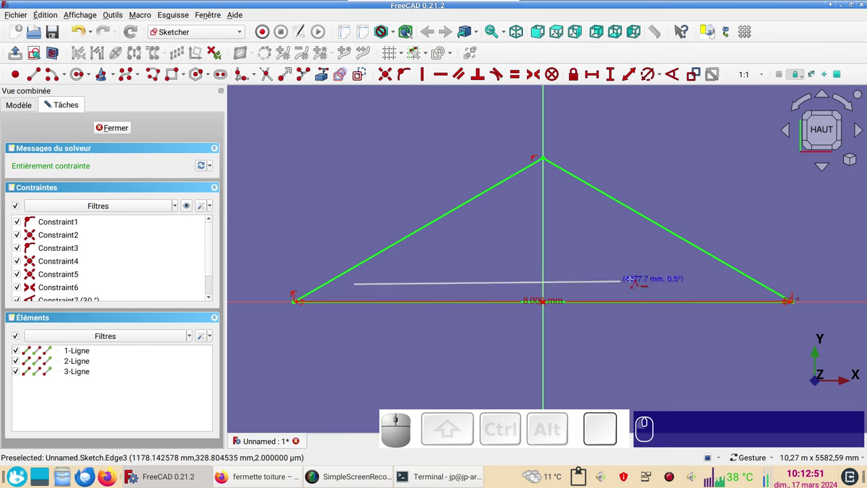
click(548, 280)
click(549, 195)
click(445, 248)
right_click(458, 263)
right_click(492, 248)
Make the inner left side parallel to the outer roof slope and drag it back inside.
click(481, 230)
click(469, 204)
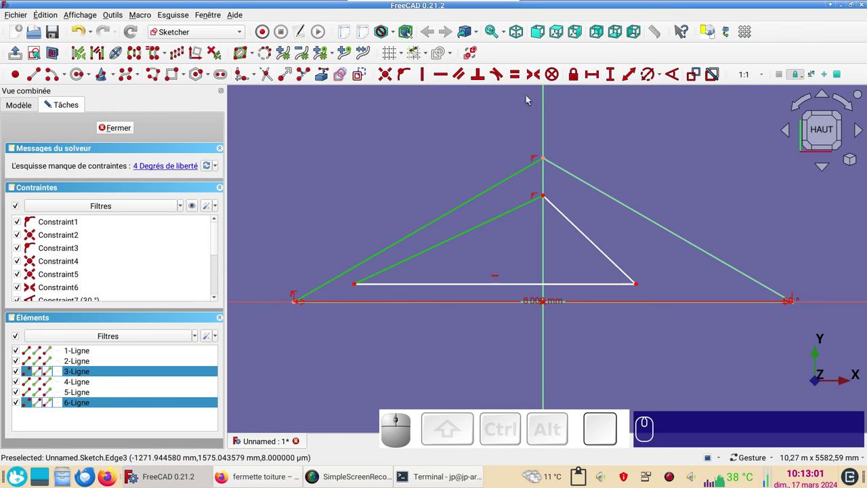
key(p)
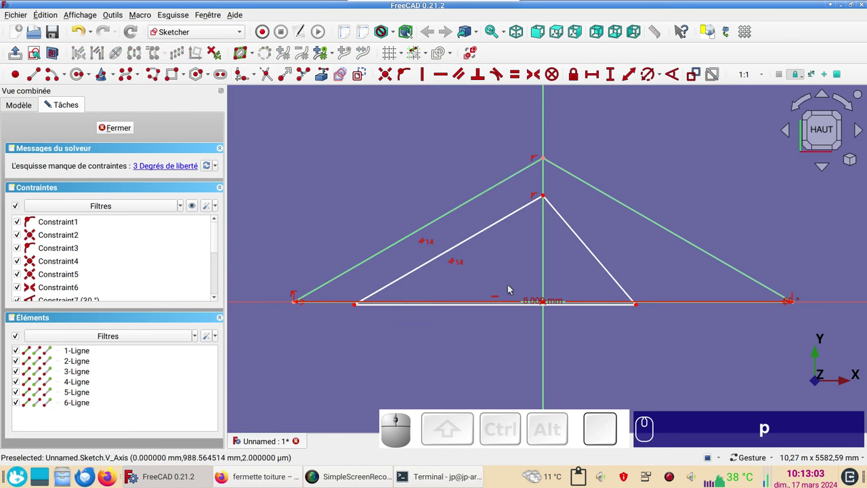
drag(519, 216, 379, 269)
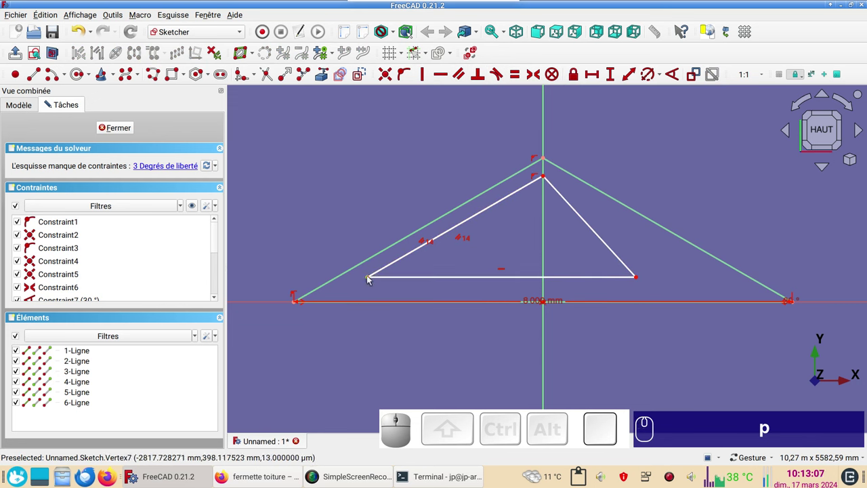
Offset the inner triangle's left corner 200 mm from the outer slope.
click(372, 278)
click(362, 266)
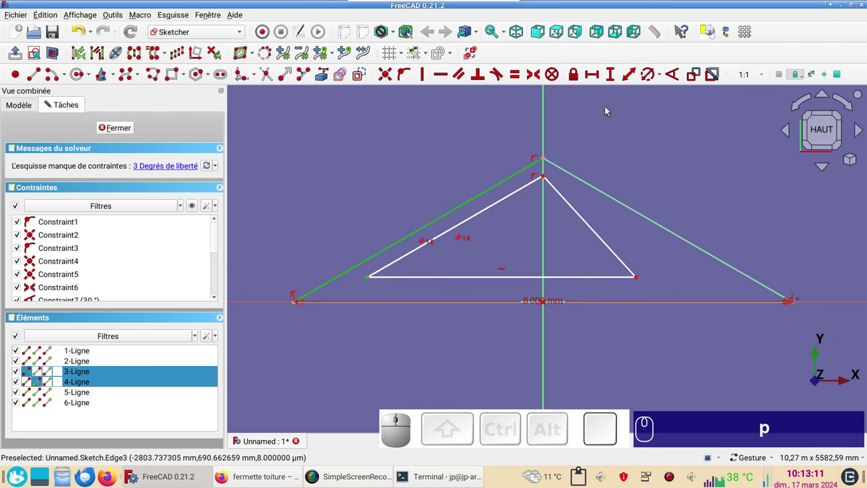
click(637, 79)
key(KP_2)
key(KP_0)
key(KP_Enter)
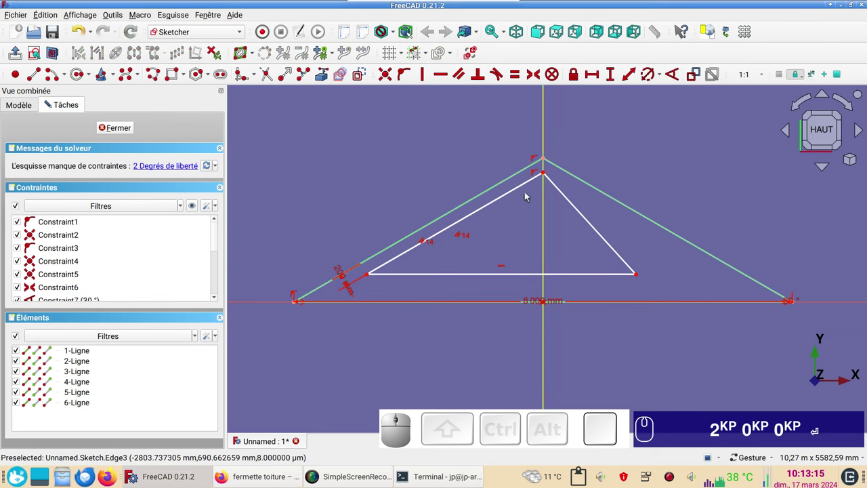
key(KP_2)
key(KP_0)
key(Return)
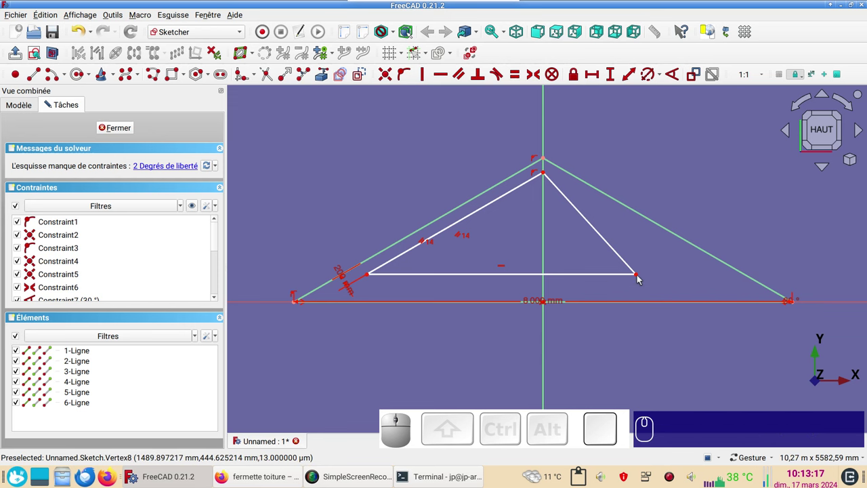
Set a 20 mm vertical distance for the inner bottom chord's right corner.
click(640, 278)
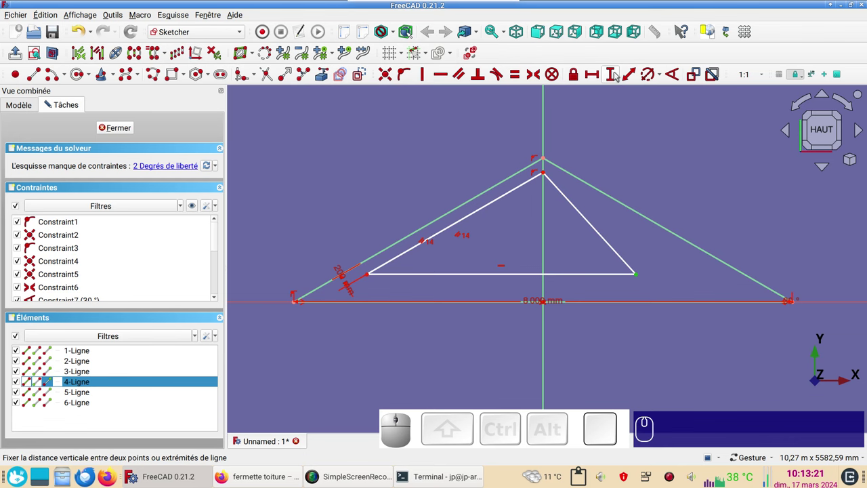
key(i)
key(KP_2)
key(KP_0)
key(KP_Enter)
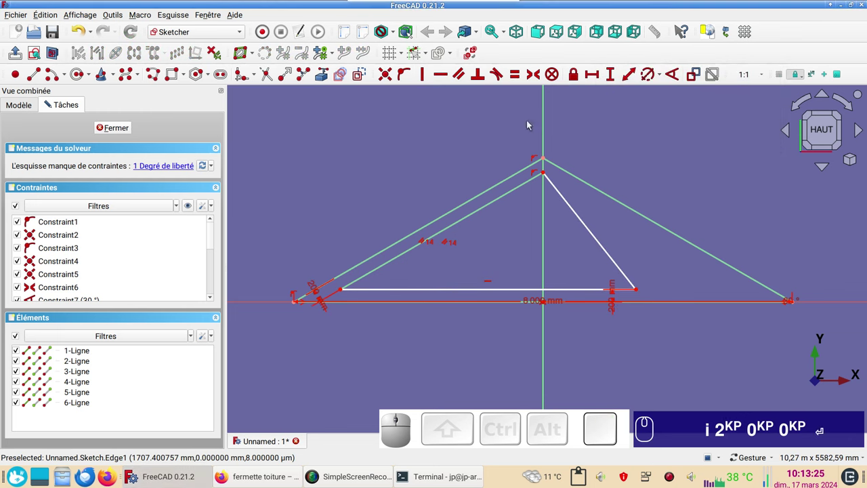
Make the two inner sloped lines equal length, fully constraining the sketch.
click(610, 256)
click(502, 202)
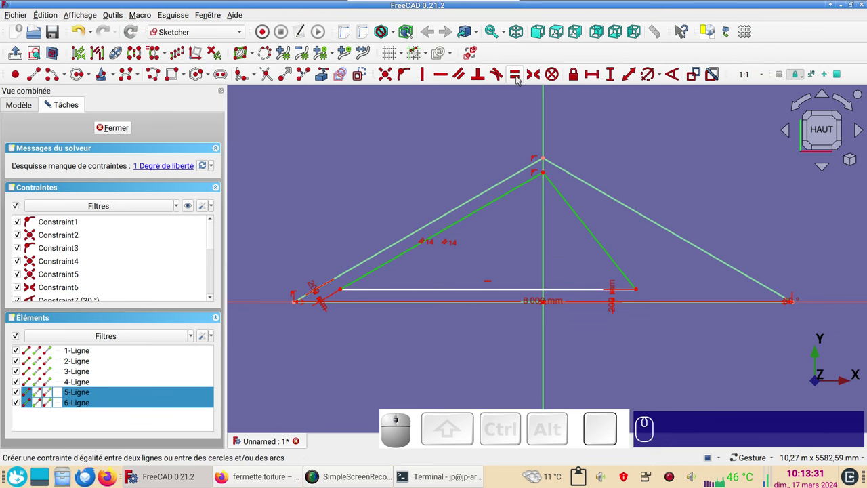
key(e)
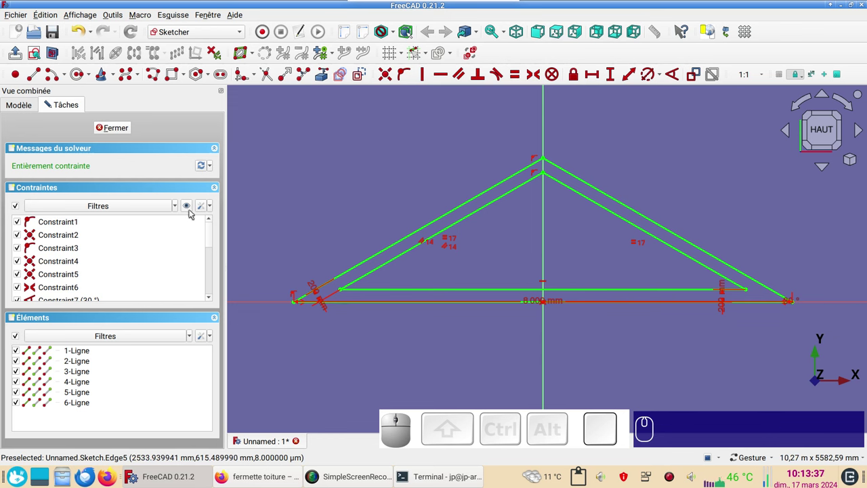
click(206, 208)
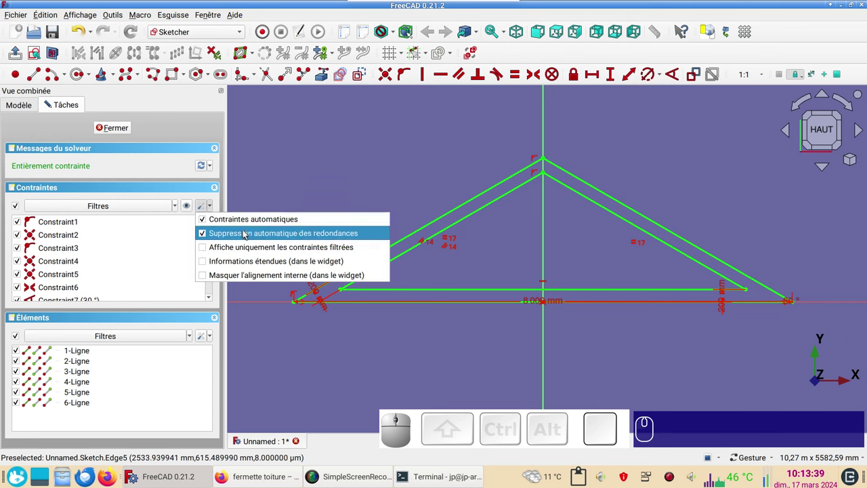
click(307, 177)
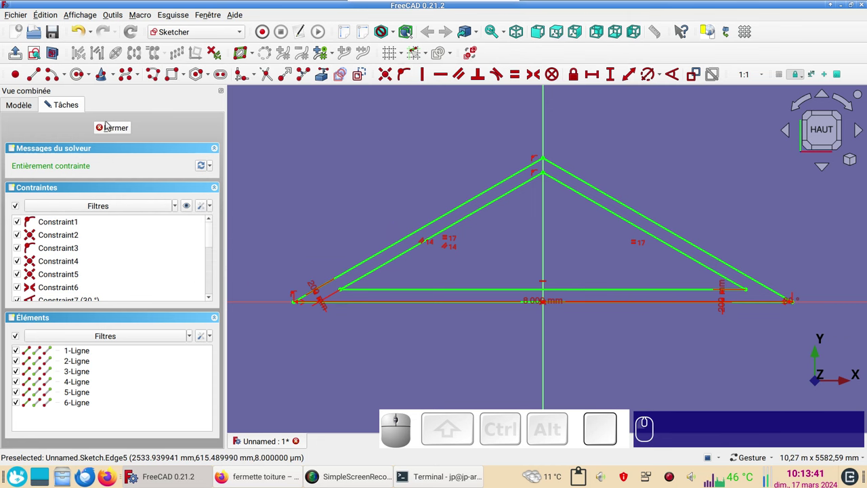
Close the truss sketch, return to top view and fit it all in view.
click(114, 132)
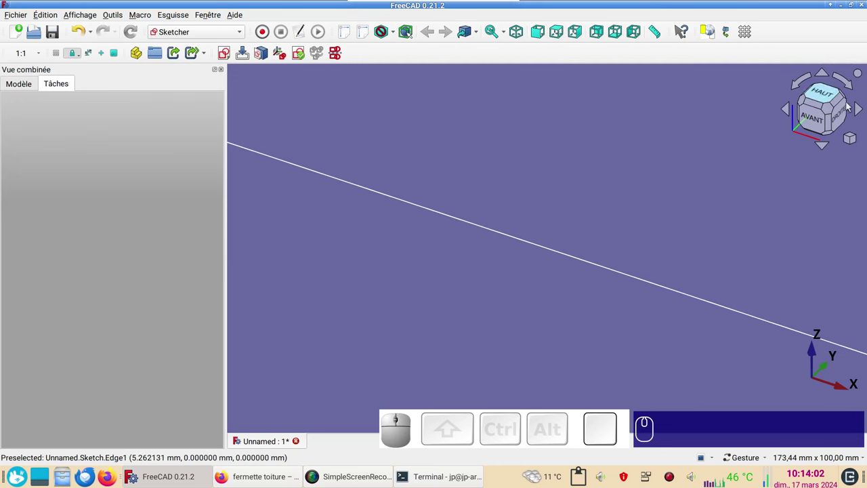
click(556, 32)
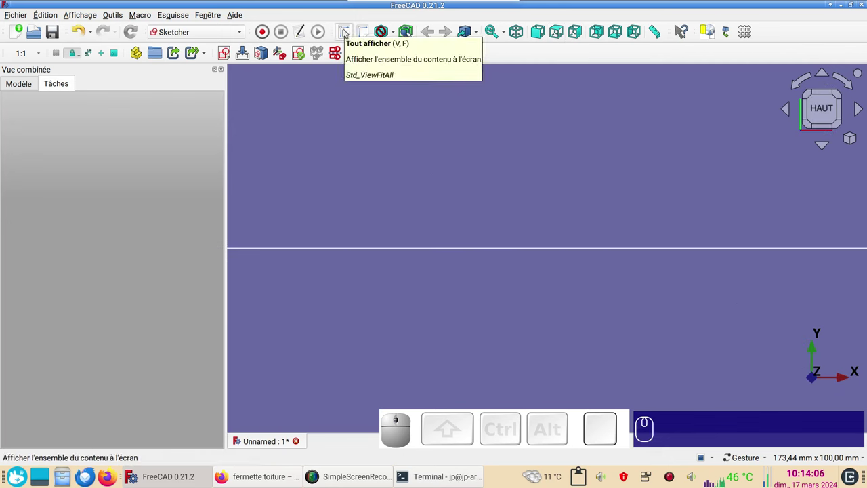
click(347, 31)
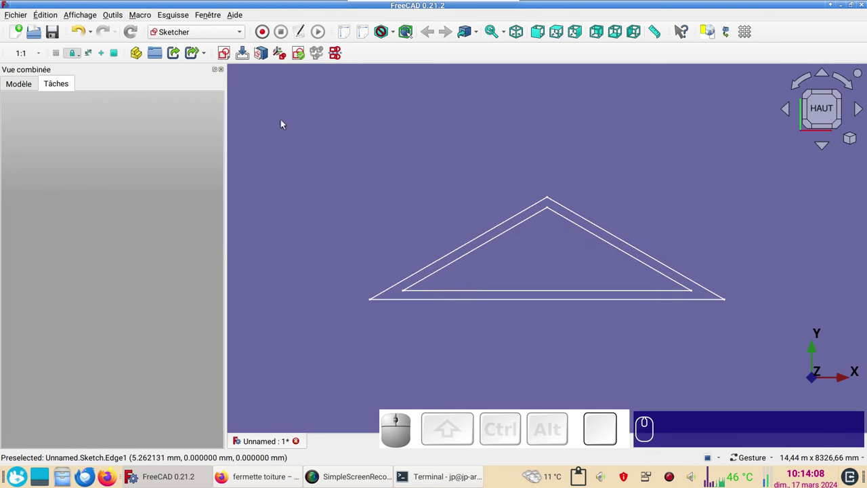
Show the model tree and clear the sketch selection.
click(11, 82)
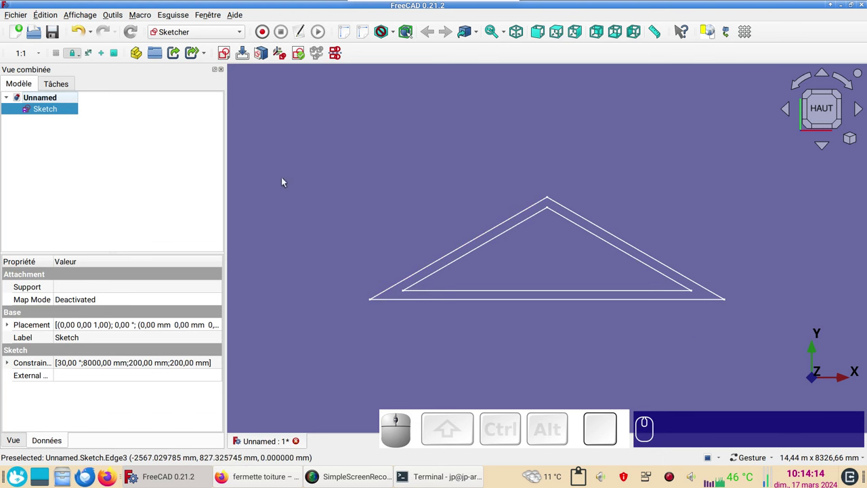
click(312, 179)
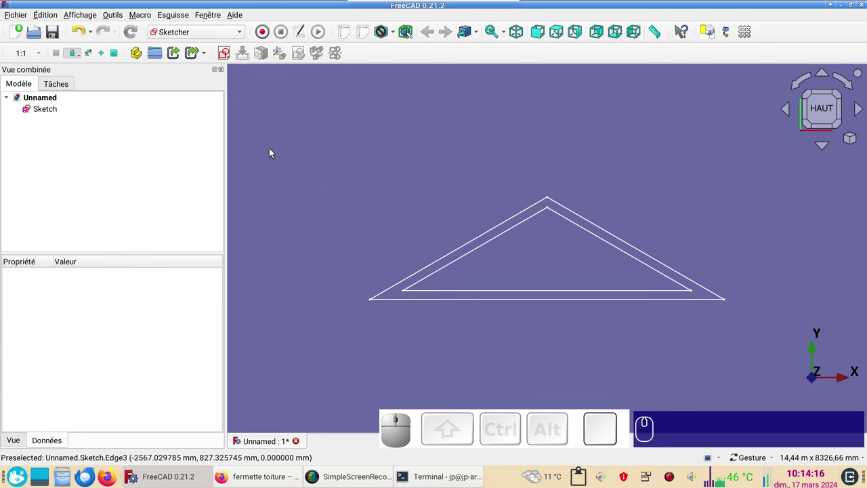
click(302, 142)
Create a second sketch on the XY plane and start linking external edges from the first sketch.
click(225, 56)
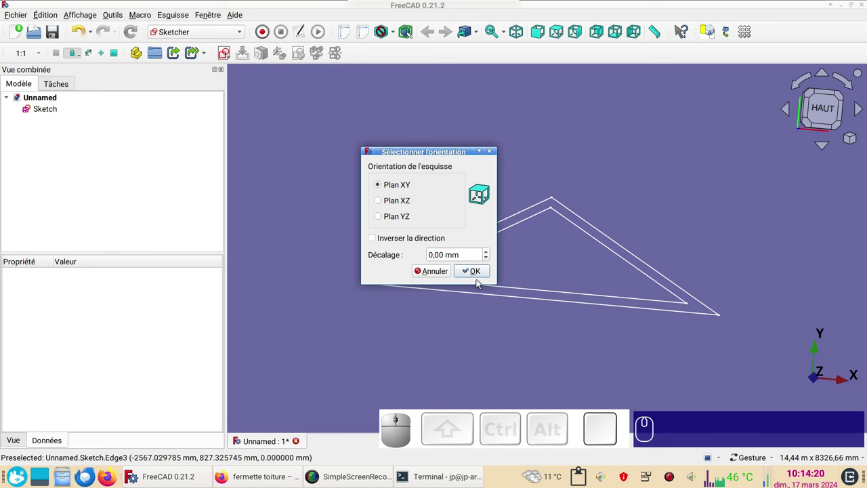
click(477, 278)
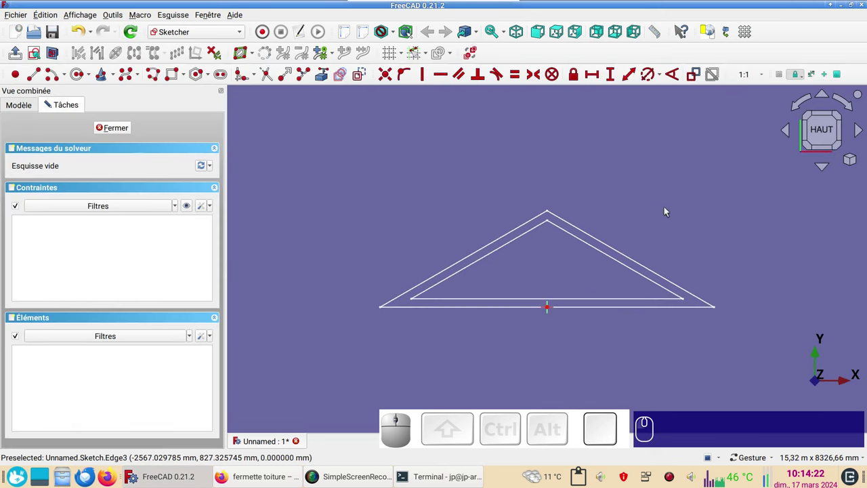
scroll(up, 3)
drag(480, 187, 429, 124)
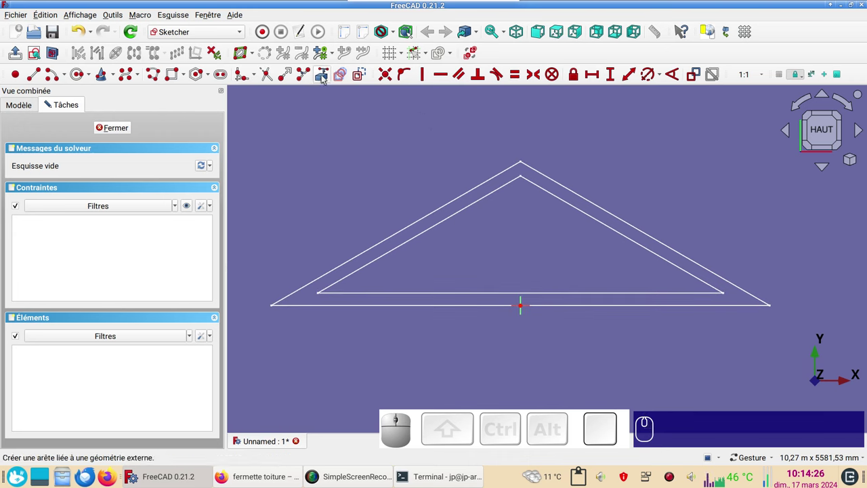
click(325, 76)
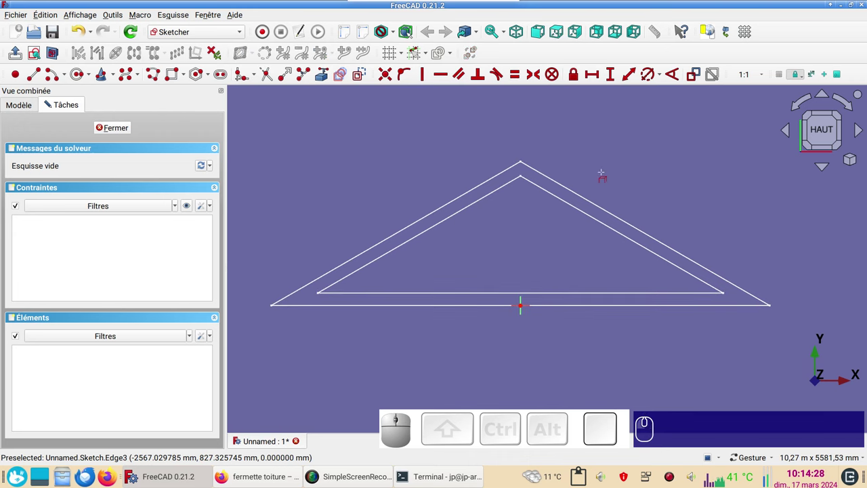
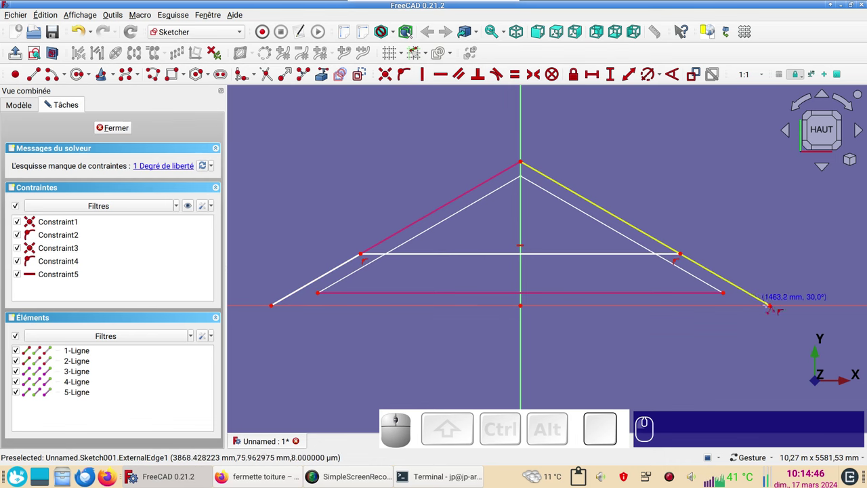
Finish the rafter line at the right eave and pin the tie's left end onto the inner bottom chord.
click(775, 306)
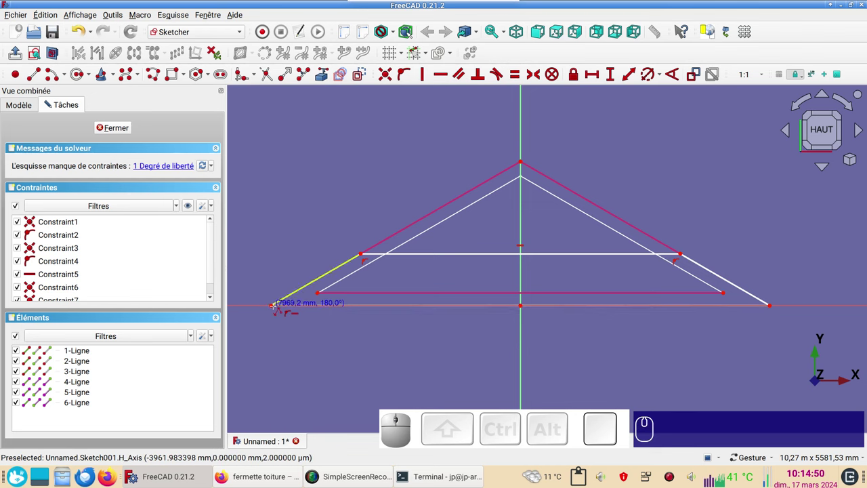
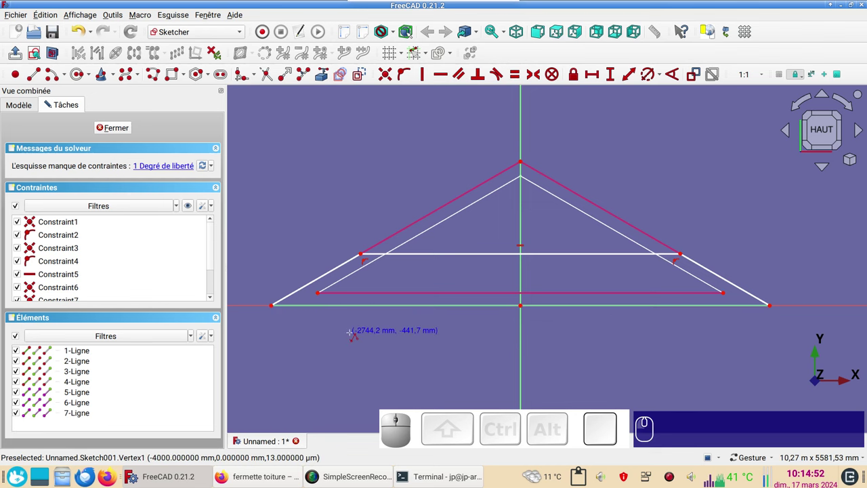
right_click(354, 333)
right_click(354, 333)
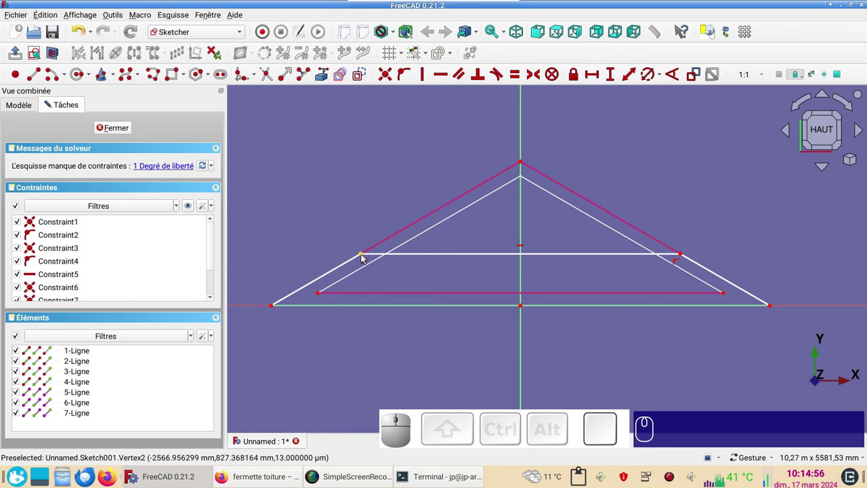
click(365, 258)
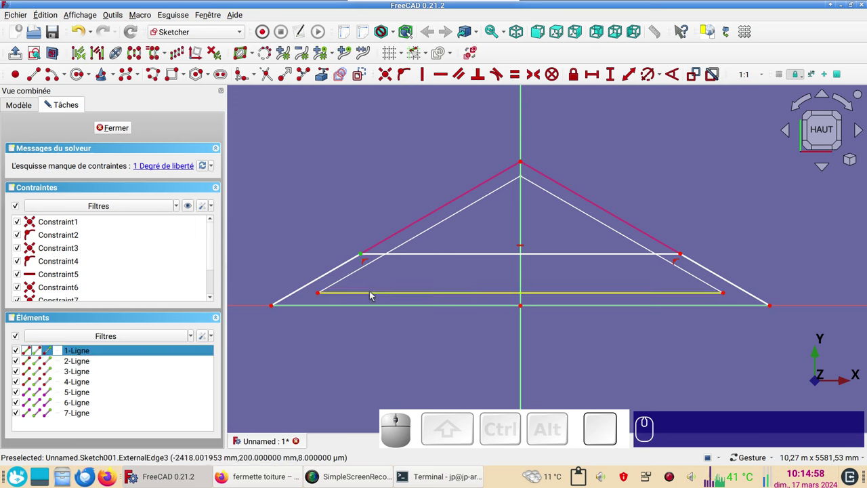
click(373, 294)
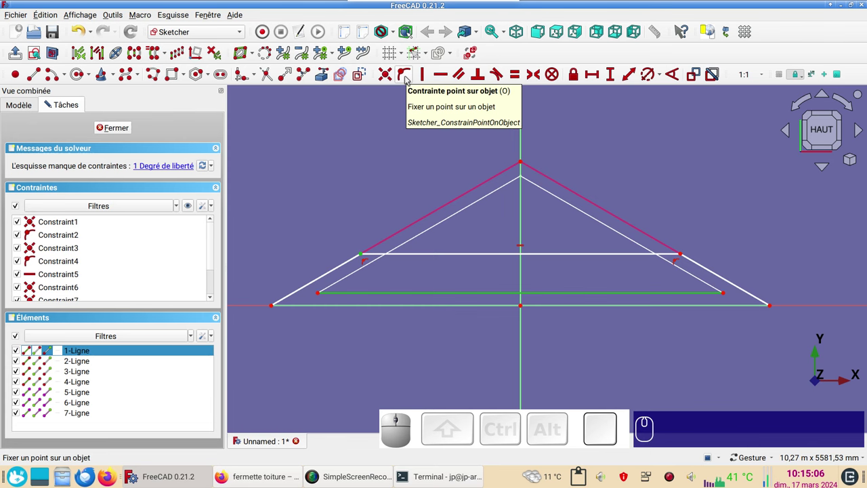
key(o)
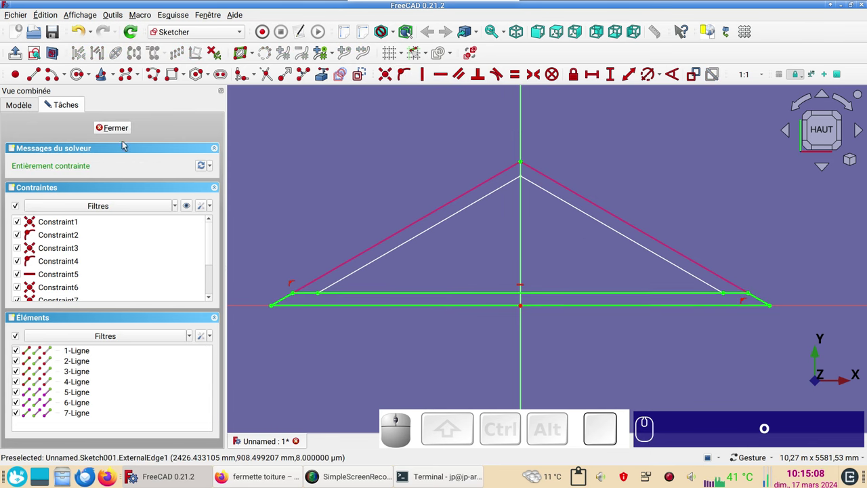
Close Sketch001, return to top view and start another new sketch.
click(121, 130)
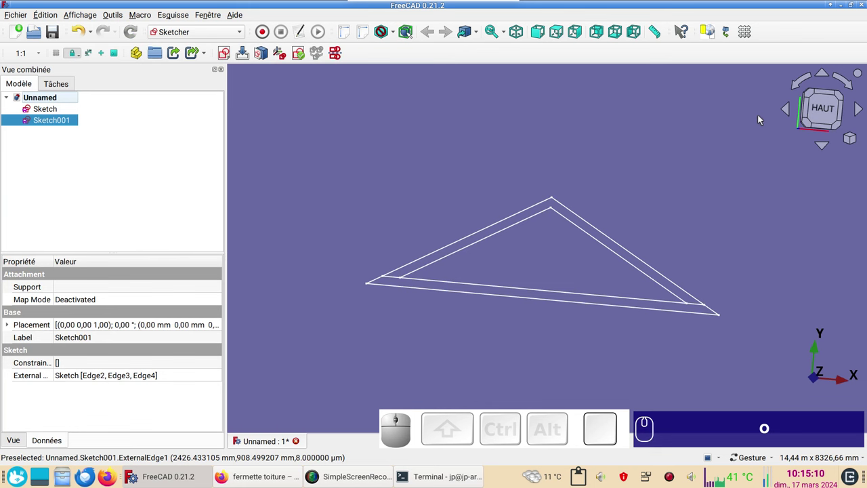
click(839, 117)
click(435, 164)
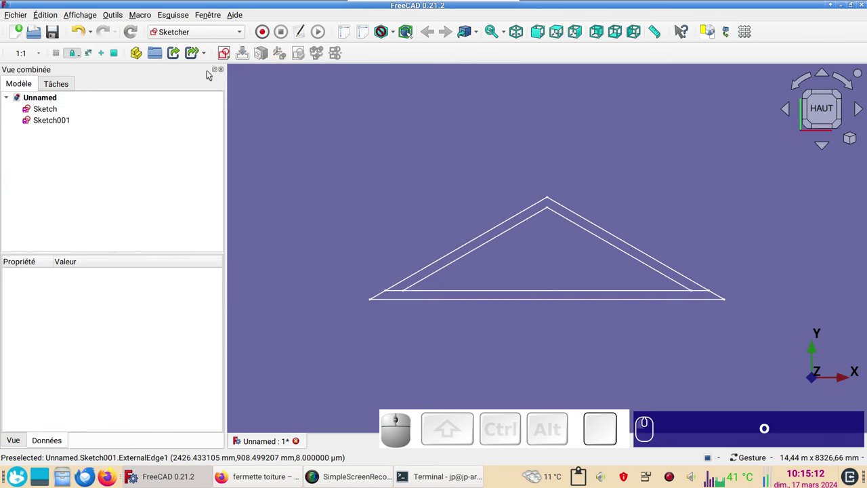
click(204, 122)
click(231, 57)
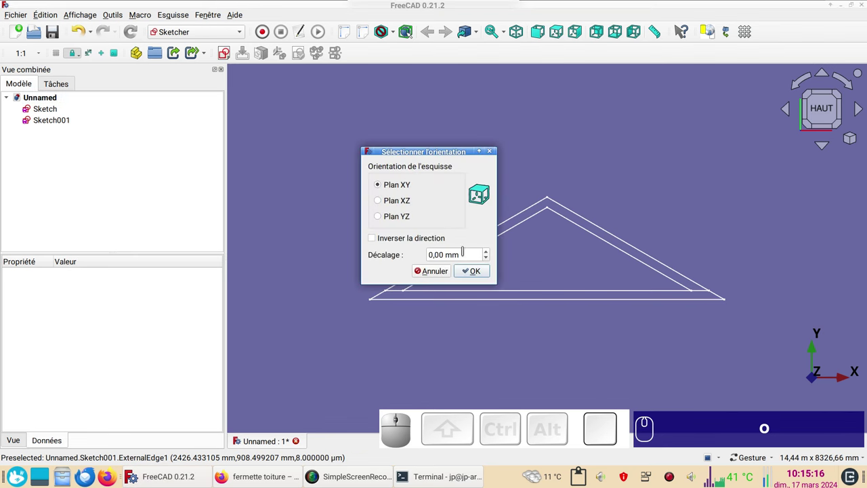
Link the right rafter's outer and inner edges into Sketch002 as external geometry.
click(472, 272)
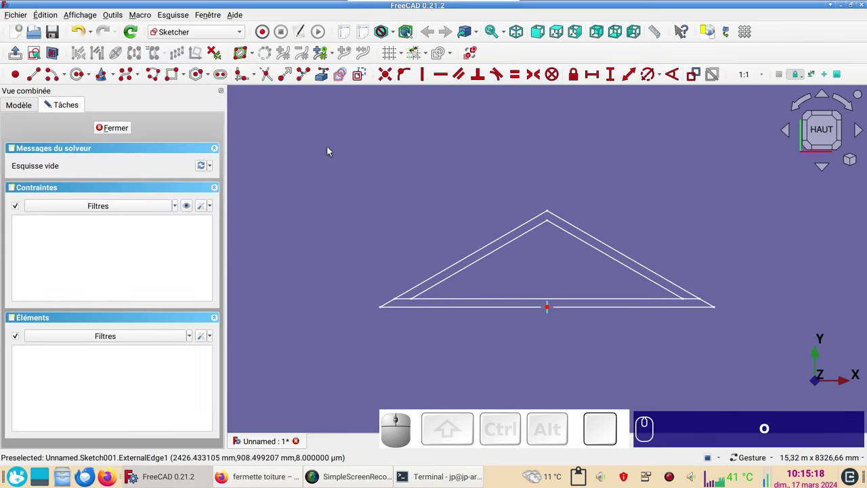
click(325, 75)
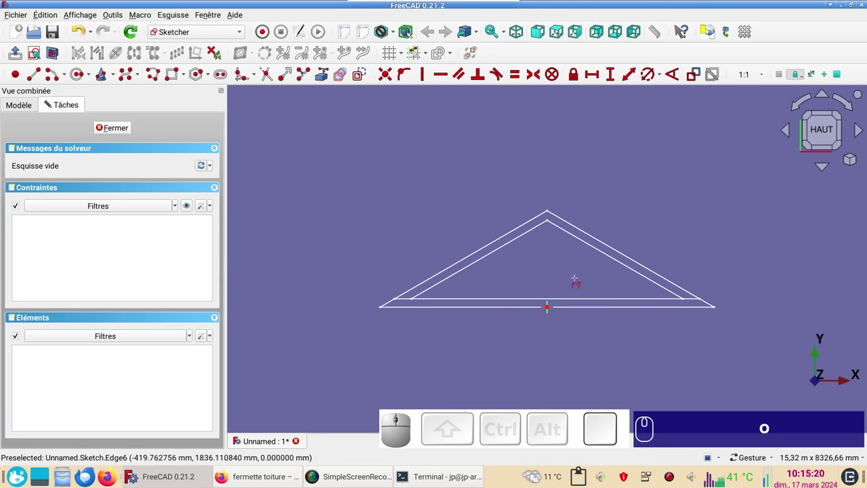
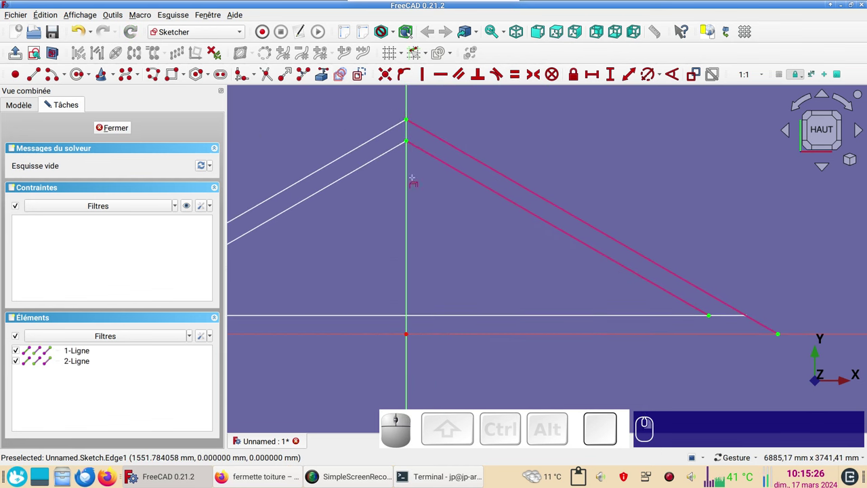
Trace a closed right-rafter outline snapped to the linked edges and close Sketch002.
click(157, 75)
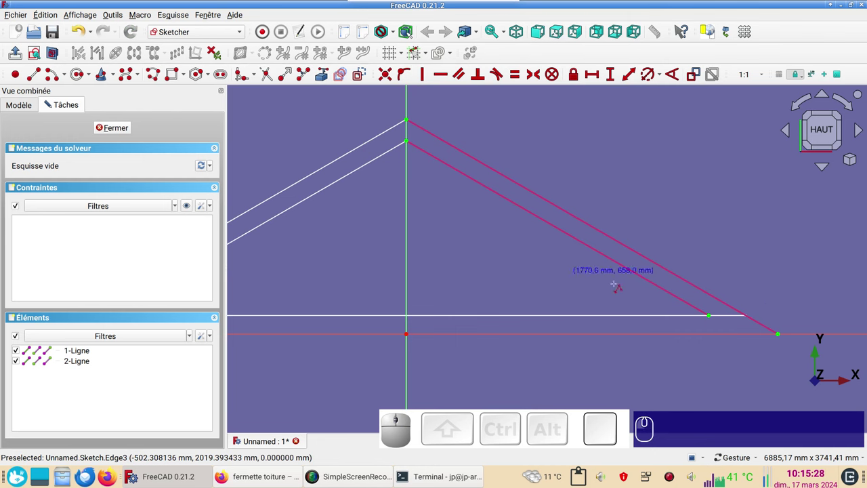
click(839, 376)
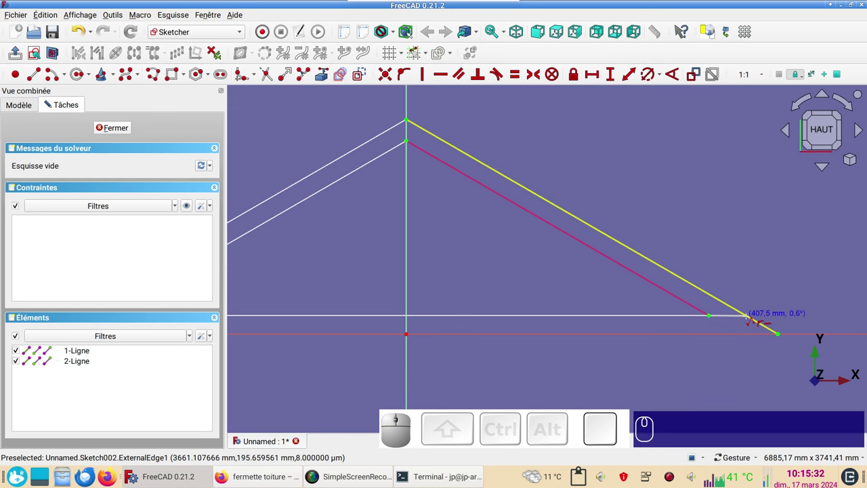
click(840, 376)
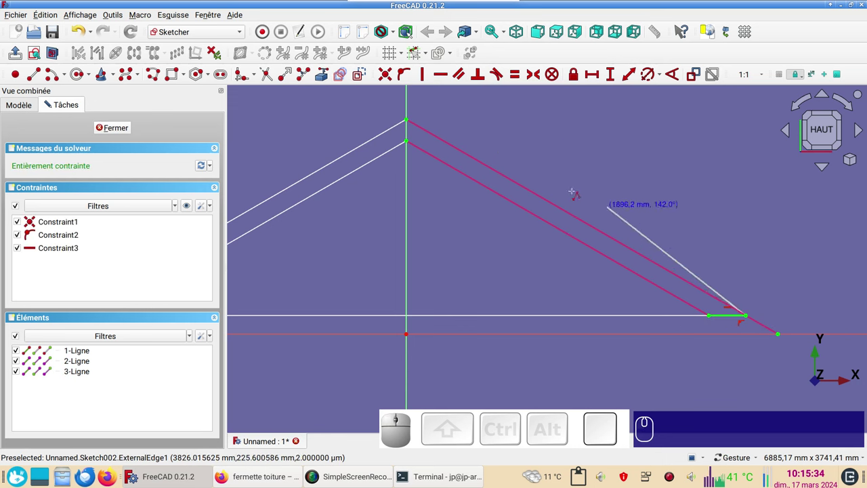
click(750, 315)
click(749, 315)
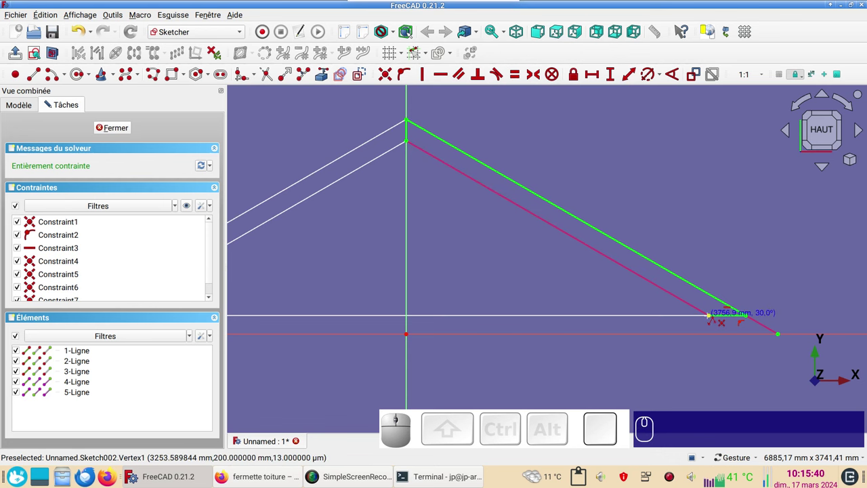
click(749, 316)
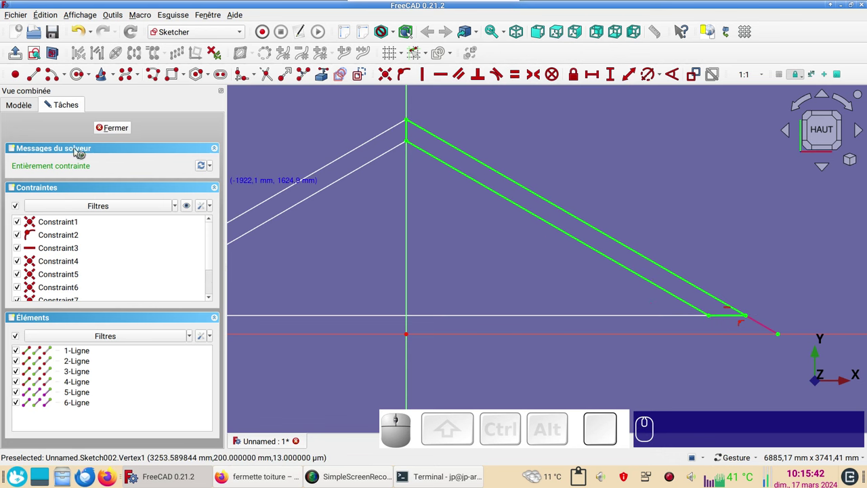
click(121, 130)
click(310, 172)
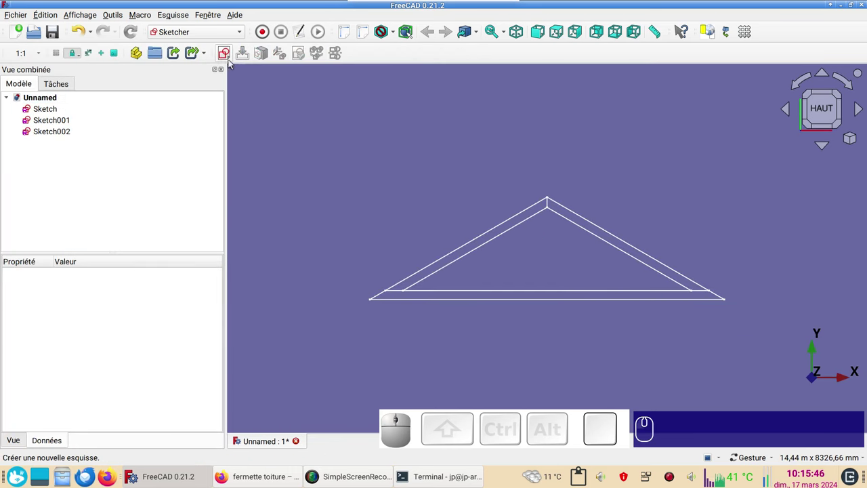
Start a new sketch, Sketch003, for the diagonal strut.
click(225, 55)
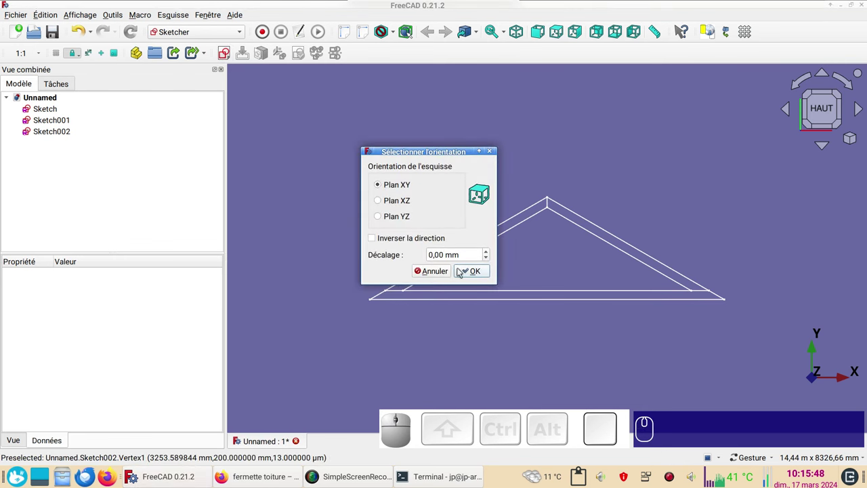
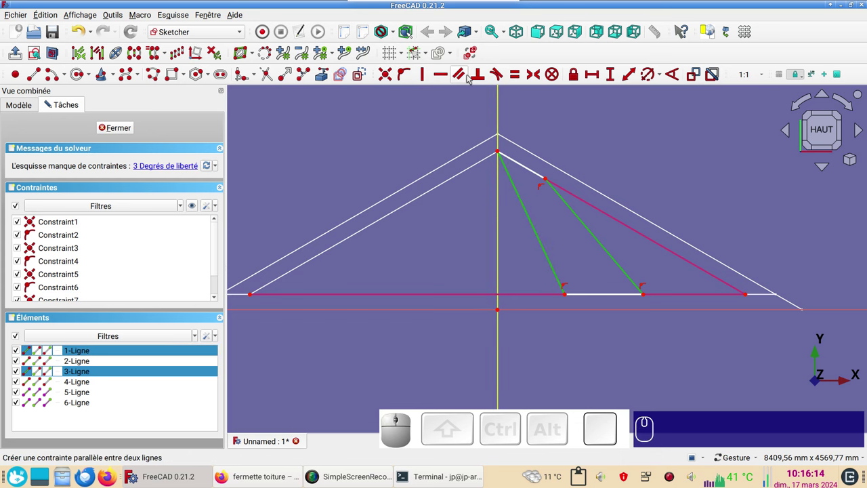
Make the strut's two long sides parallel and 160 mm apart.
key(p)
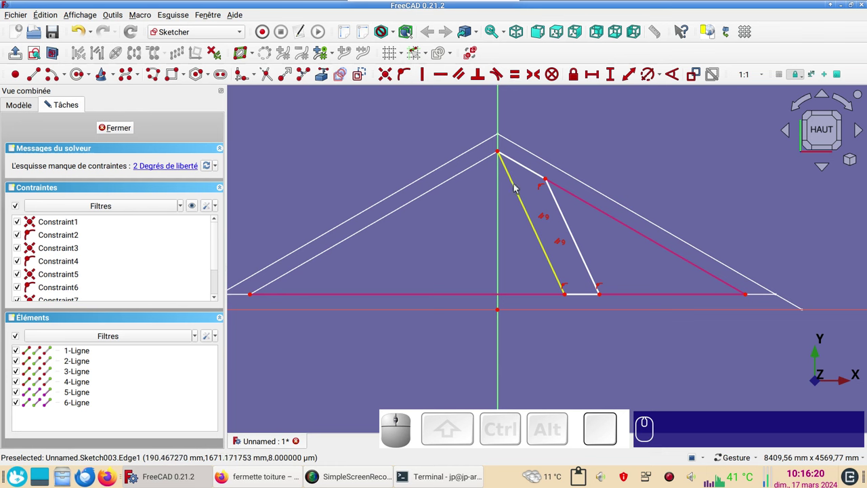
click(550, 182)
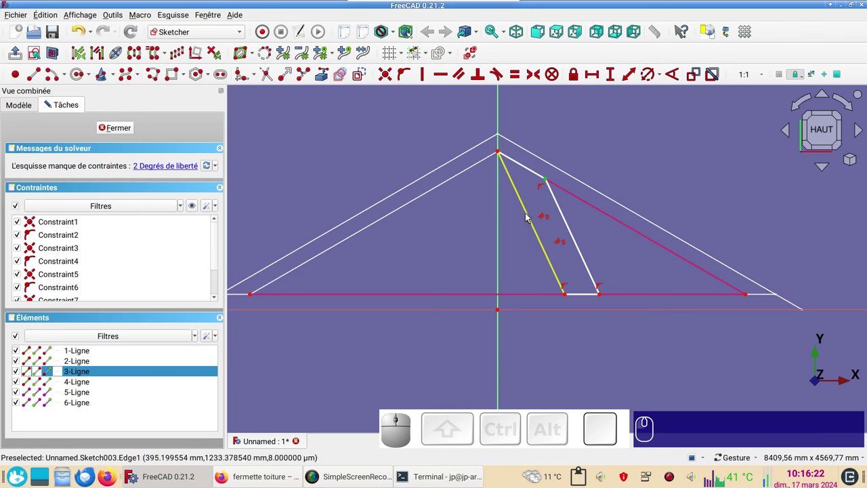
click(529, 213)
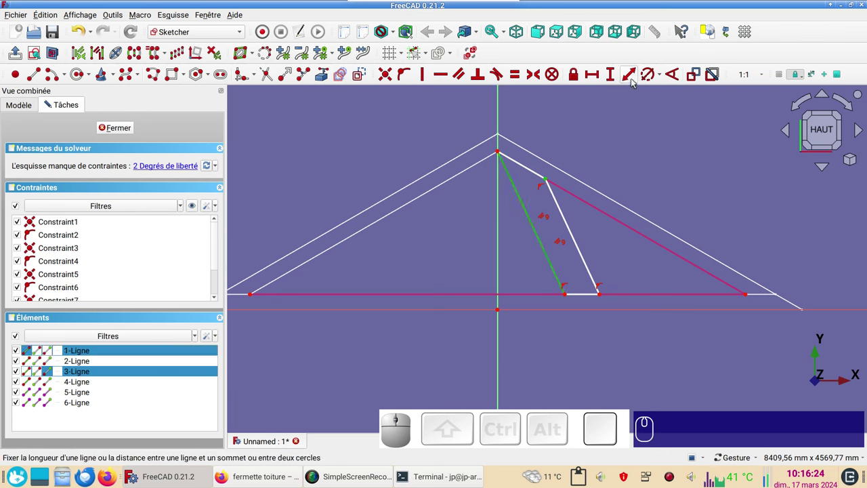
click(636, 81)
key(KP_1)
key(KP_6)
key(KP_0)
key(KP_Enter)
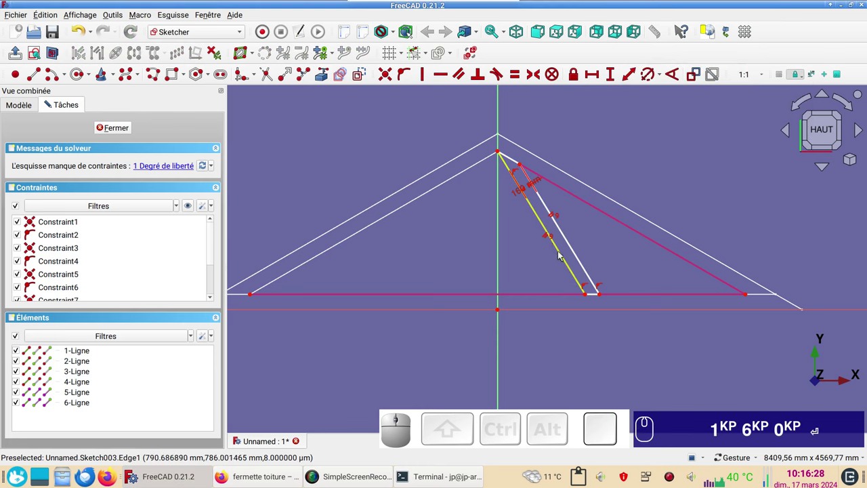
Add a 30 distance on the strut's left side, re-enter 160, and close Sketch003.
click(563, 263)
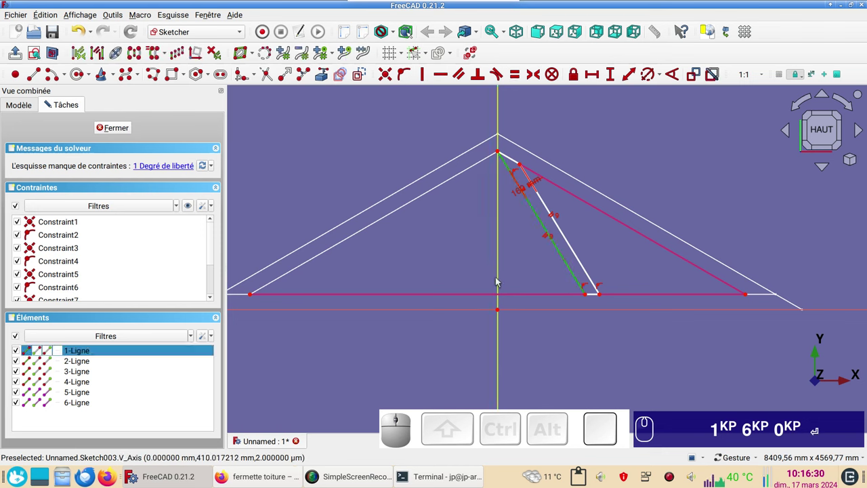
click(500, 281)
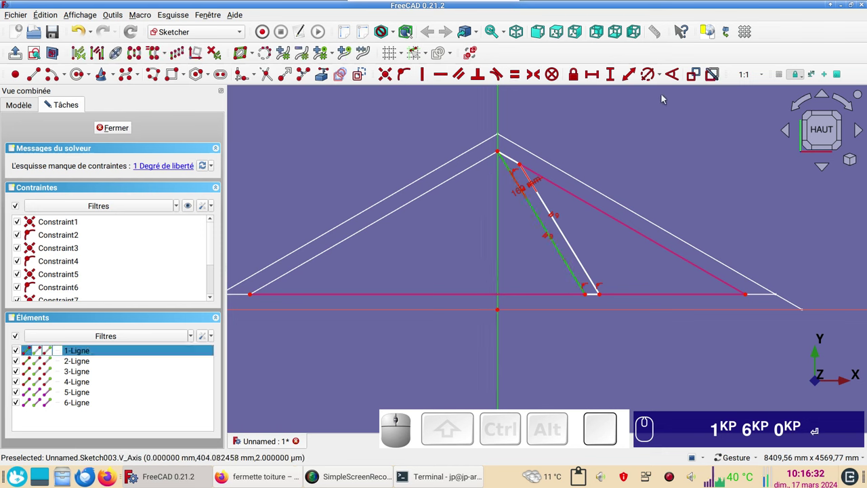
click(677, 78)
key(KP_3)
key(KP_0)
key(KP_Enter)
click(111, 133)
click(357, 171)
key(KP_1)
key(KP_6)
key(KP_0)
key(Return)
key(KP_3)
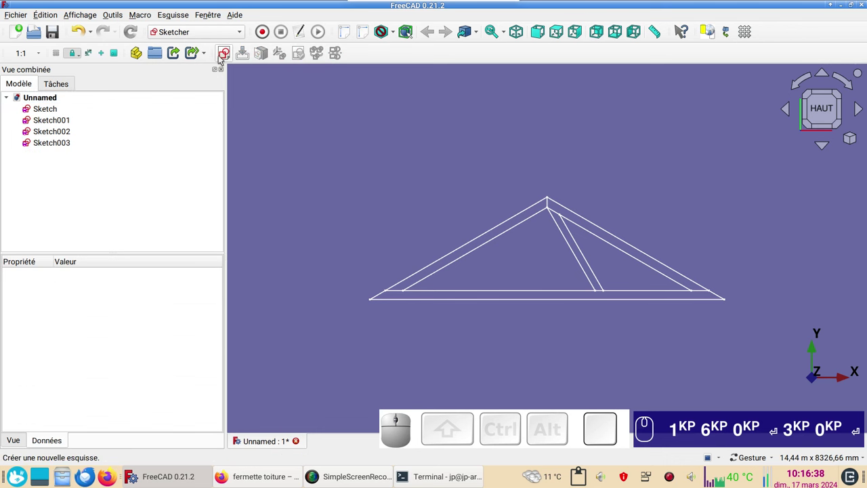
Start a fifth XY-plane sketch linked to the right rafter's inner edge and the first strut.
click(227, 57)
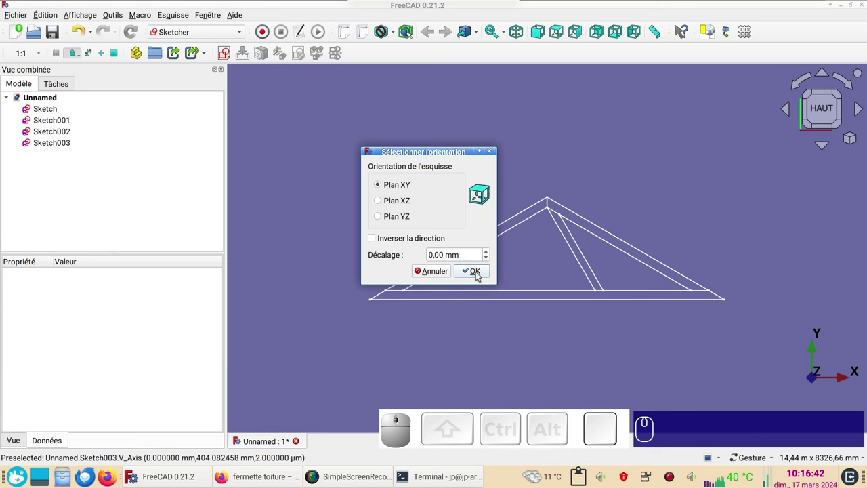
click(477, 273)
click(362, 151)
click(327, 78)
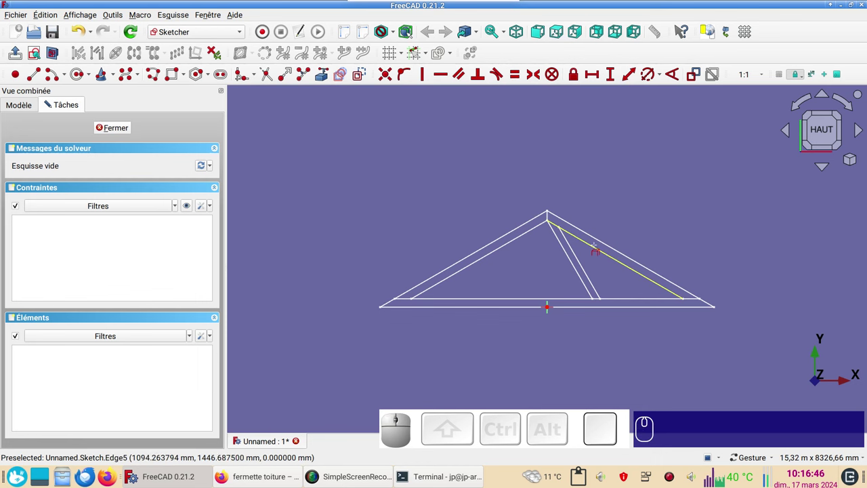
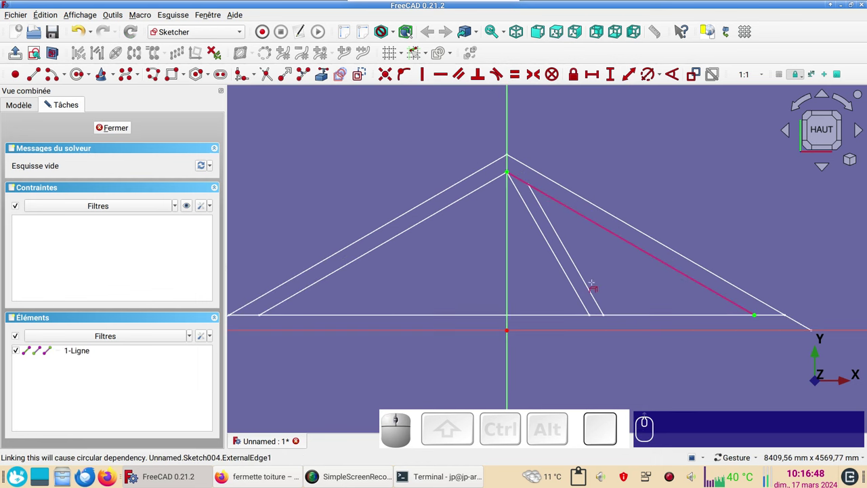
click(500, 332)
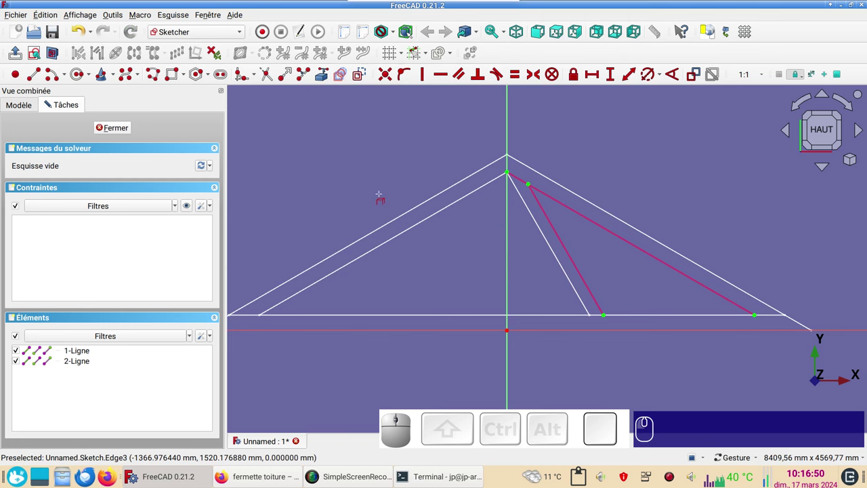
Draw the second strut's closed outline with the Line tool.
click(511, 315)
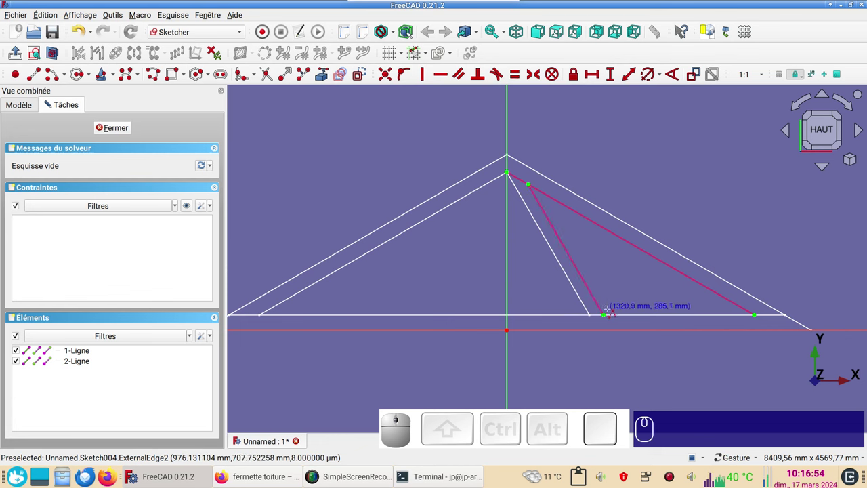
click(511, 315)
click(510, 315)
click(510, 315)
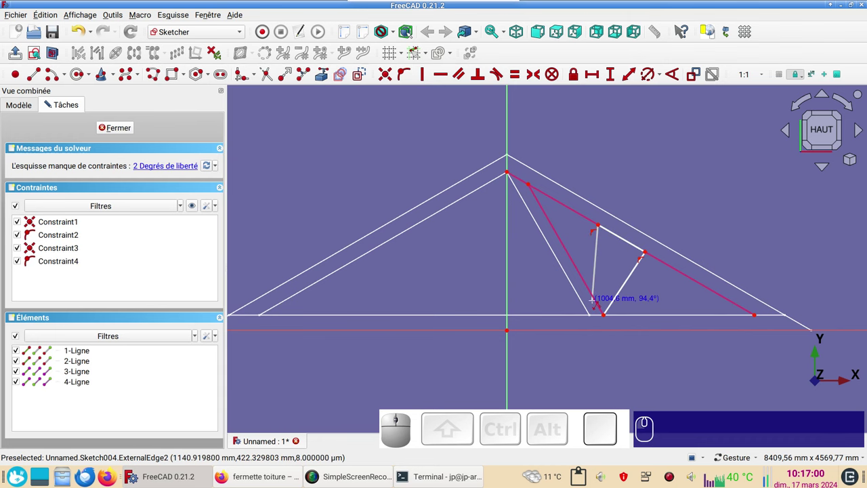
click(510, 315)
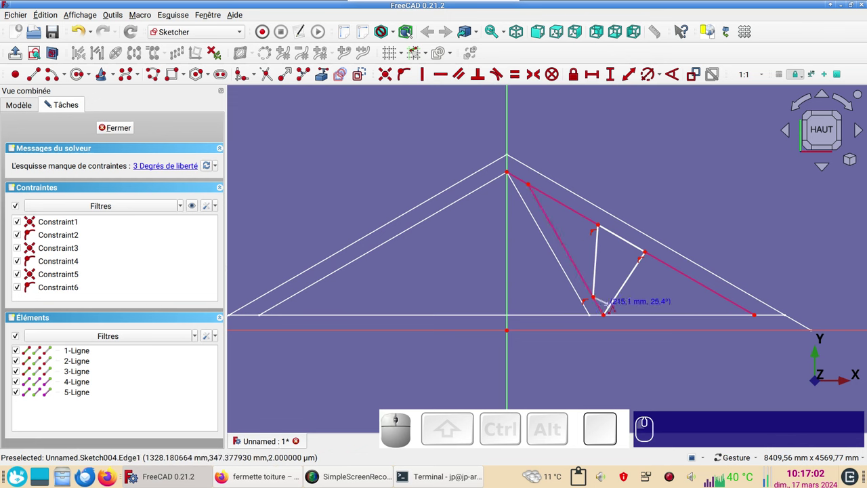
click(511, 315)
right_click(510, 315)
right_click(511, 315)
Make the second strut's sides parallel and its side perpendicular to the upper chord.
click(511, 315)
click(511, 315)
key(p)
scroll(up, 3)
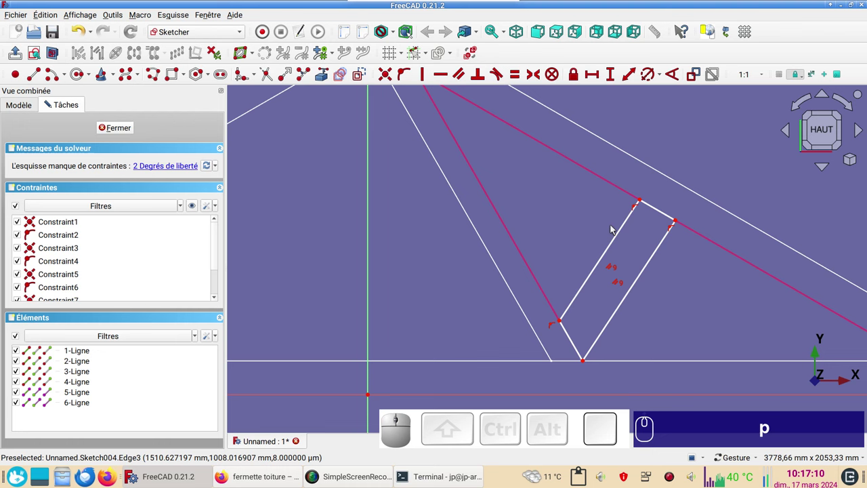
click(372, 360)
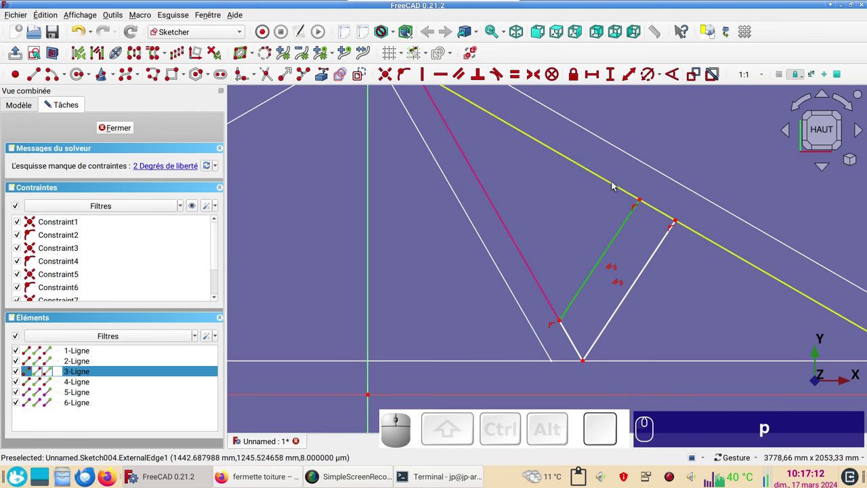
click(372, 360)
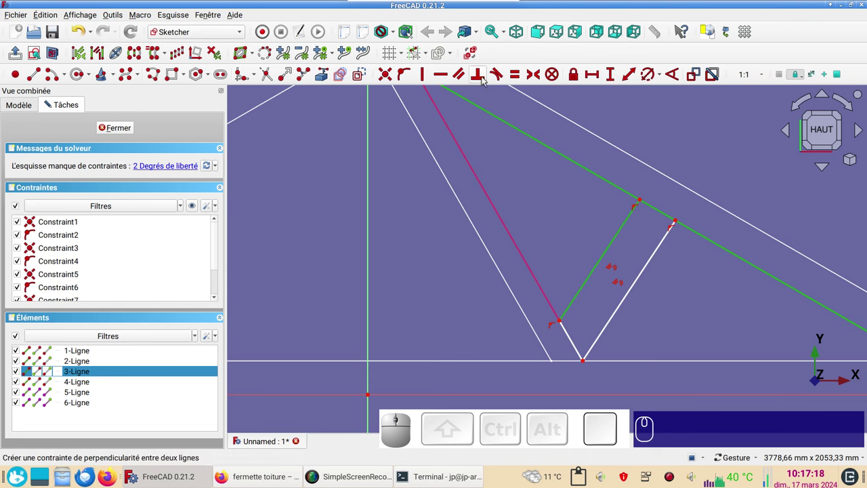
key(n)
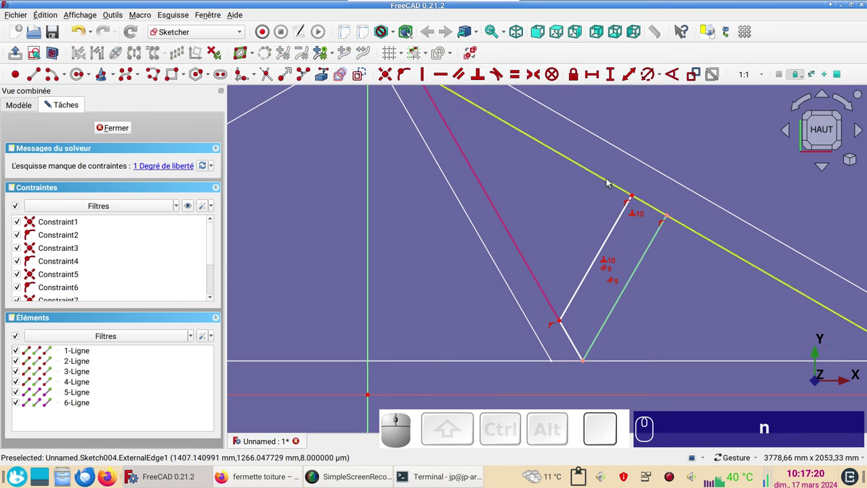
Dimension the brace's short top edge to 160 mm, fully constraining the sketch.
click(372, 360)
click(371, 360)
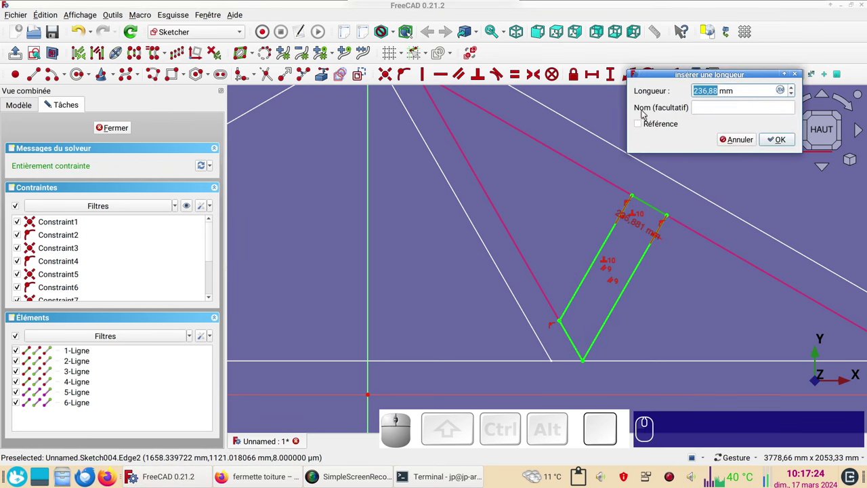
key(KP_1)
key(KP_6)
key(KP_0)
key(KP_Enter)
Select Sketch001 through Sketch004 together in the model tree with Part active.
click(123, 130)
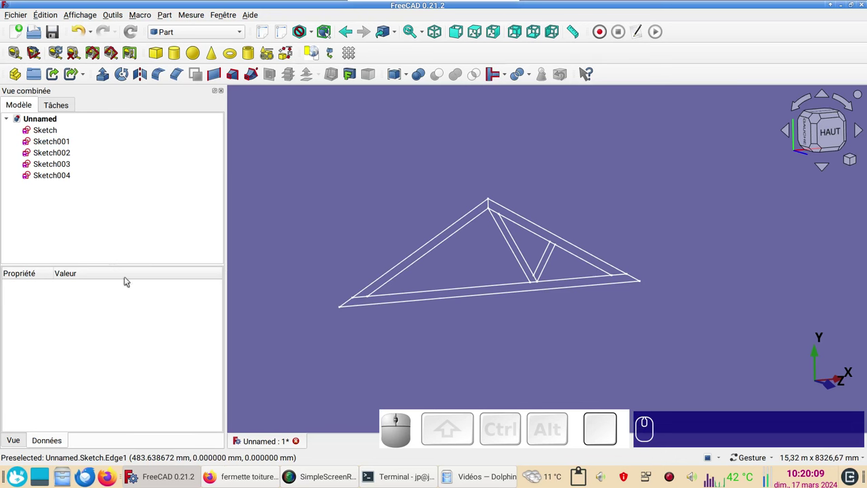
click(70, 142)
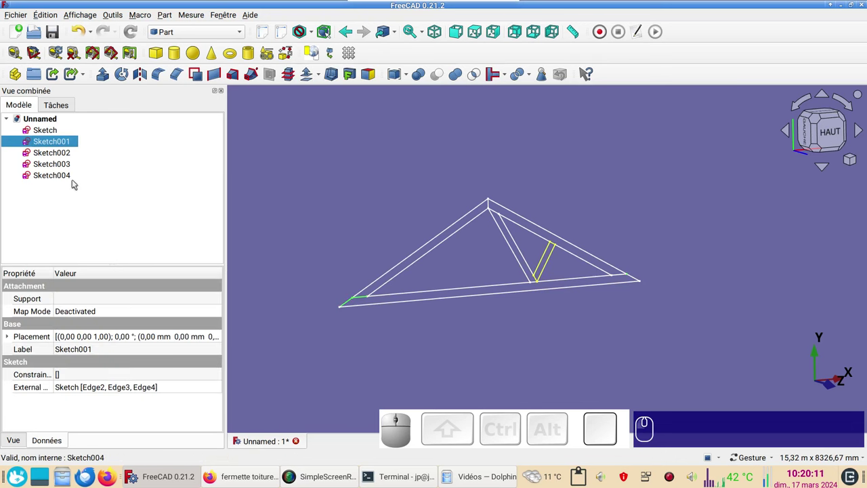
click(77, 154)
click(67, 165)
click(70, 175)
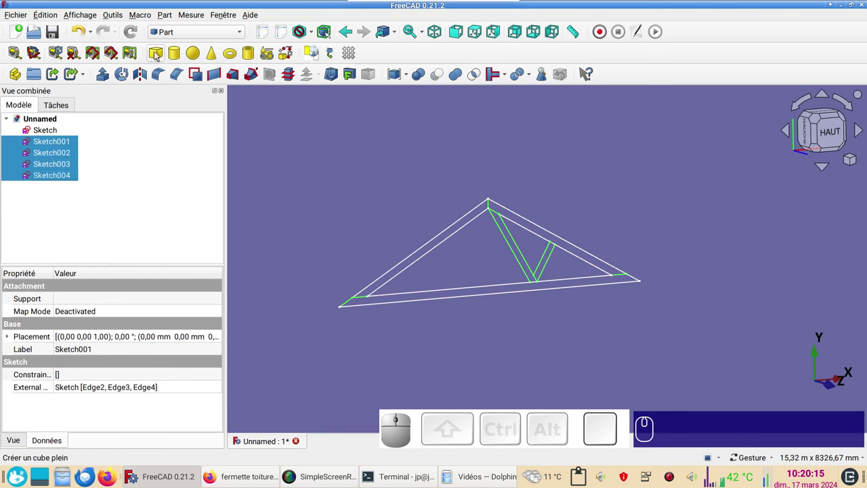
click(197, 33)
click(178, 164)
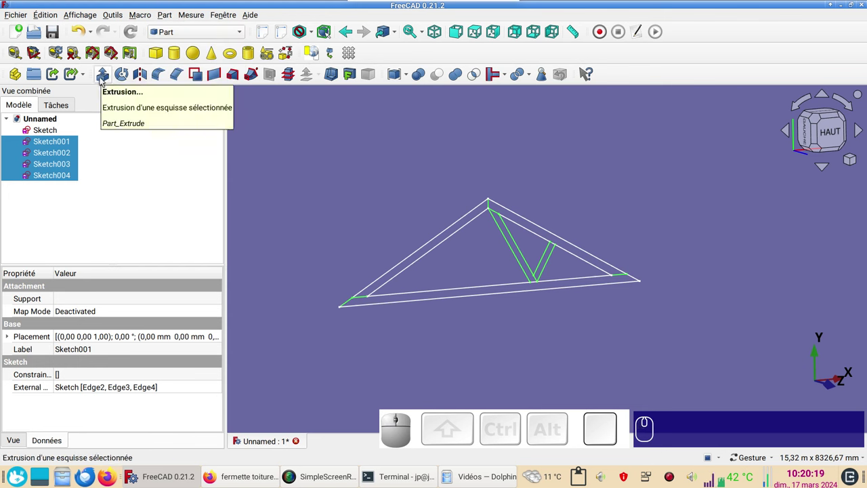
Extrude the four sketches 60 mm into solids Extrude through Extrude003.
click(101, 79)
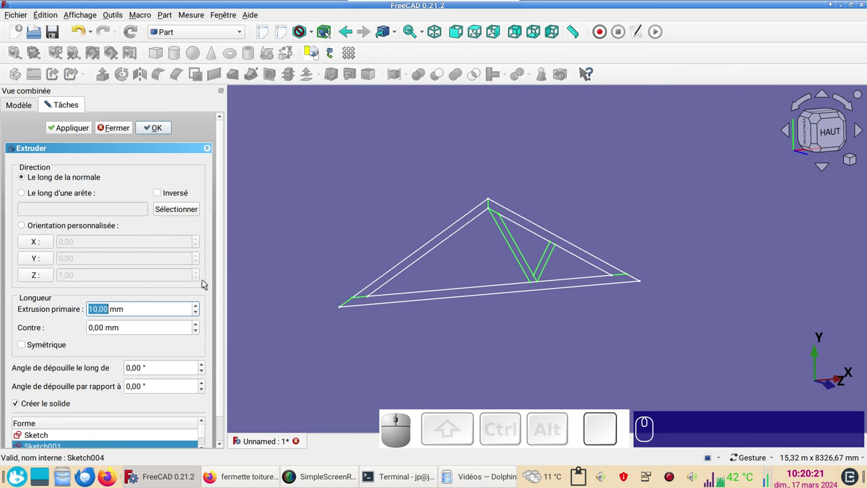
key(KP_6)
key(KP_0)
scroll(up, 3)
drag(224, 317, 82, 372)
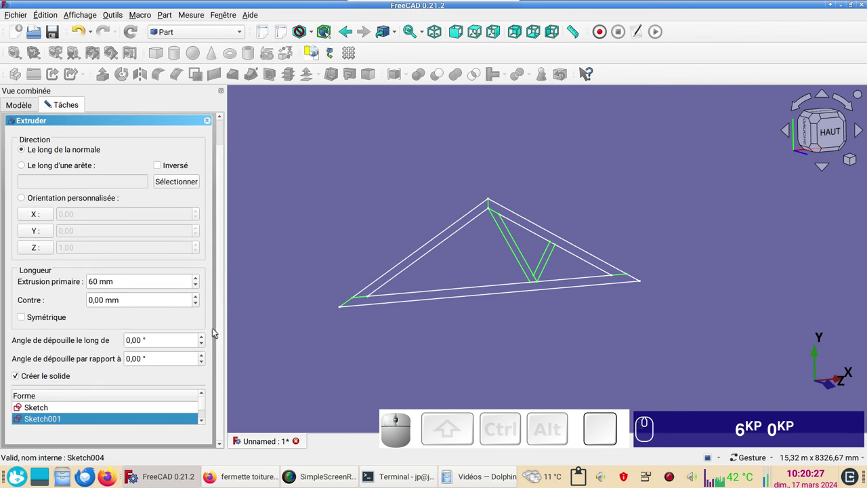
drag(219, 327, 180, 267)
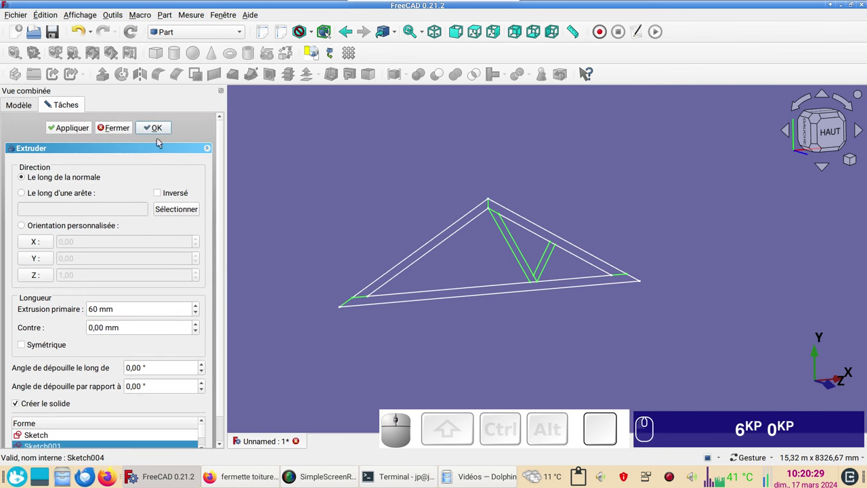
click(170, 128)
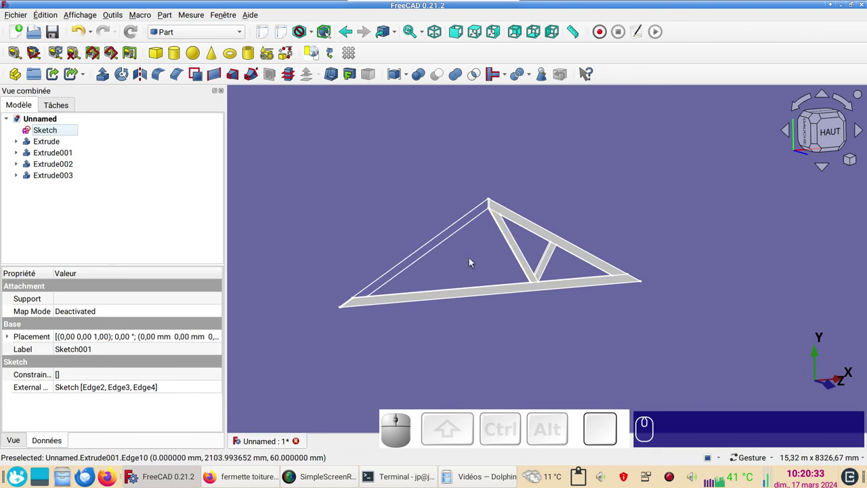
Select Extrude001 through Extrude003 in the model tree.
click(69, 157)
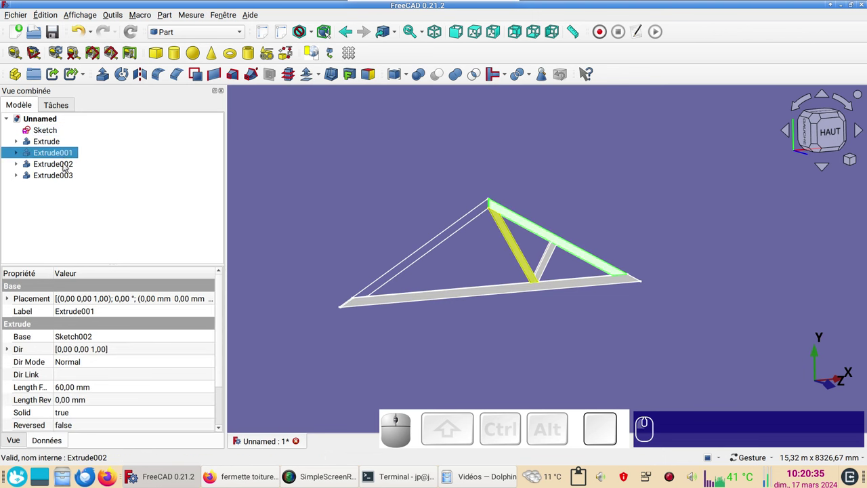
click(67, 166)
click(71, 177)
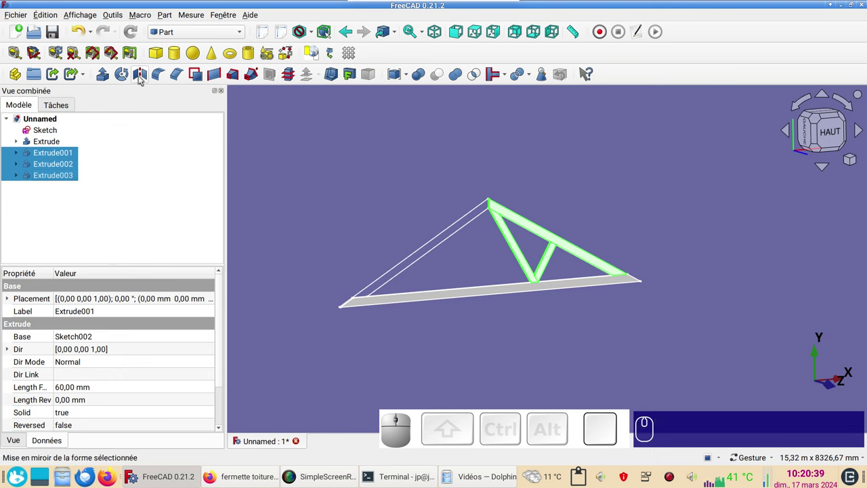
Start Part Mirroring for the three members and list the mirror-plane choices.
click(143, 77)
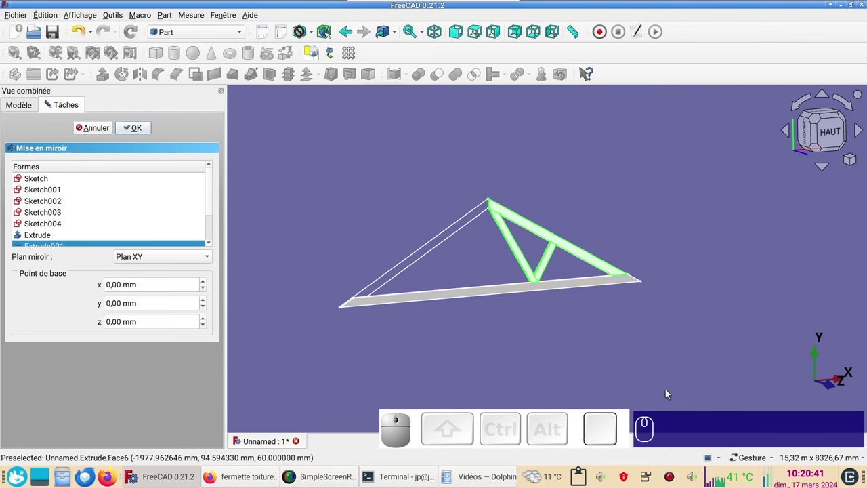
drag(684, 376, 765, 353)
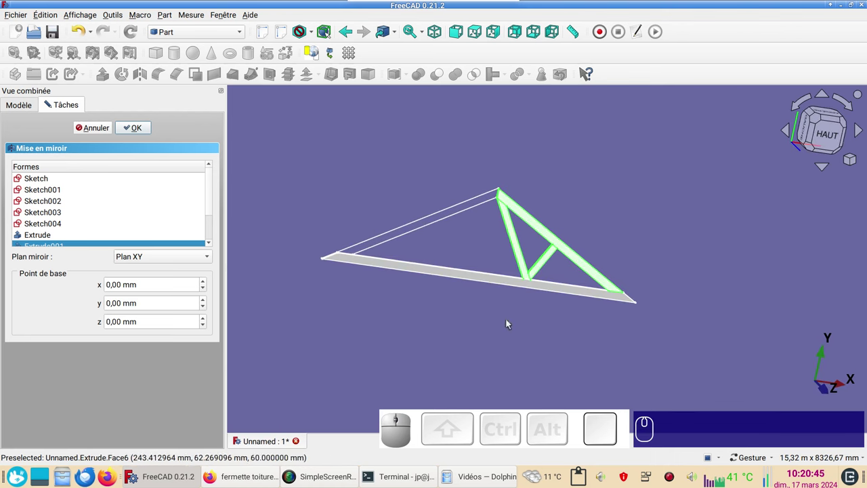
click(176, 258)
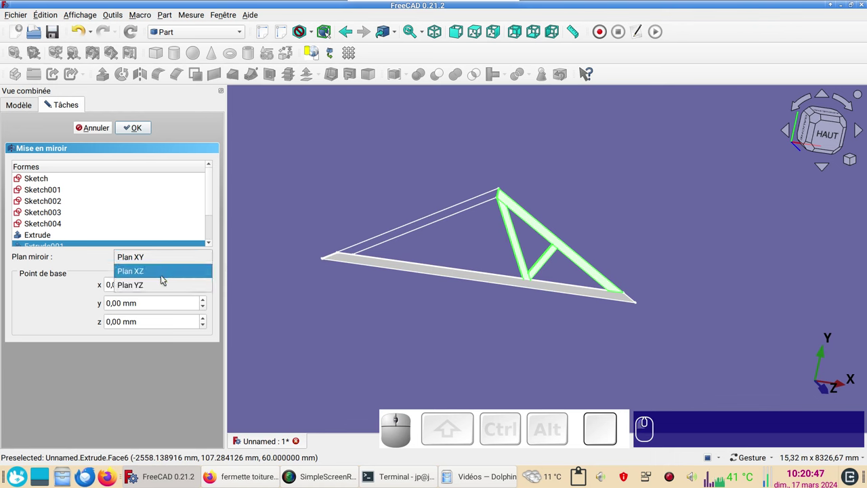
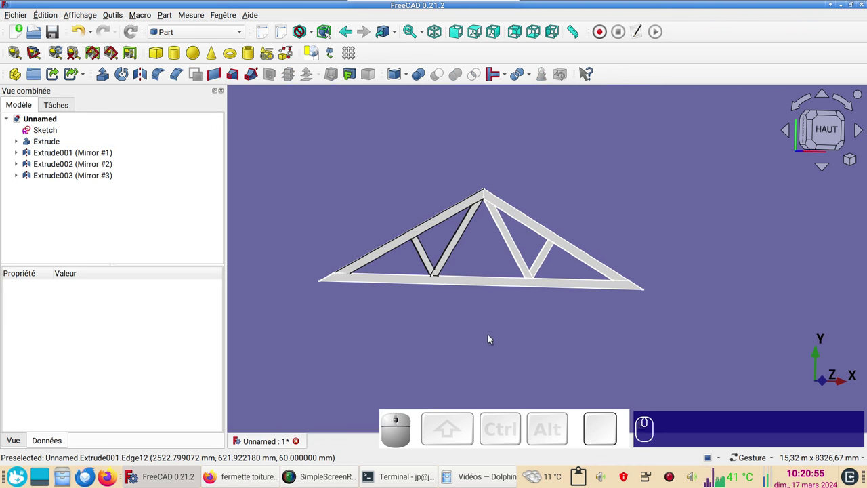
Expand Mirror #1–#3 in the tree and select all seven truss members together.
key(shift+b)
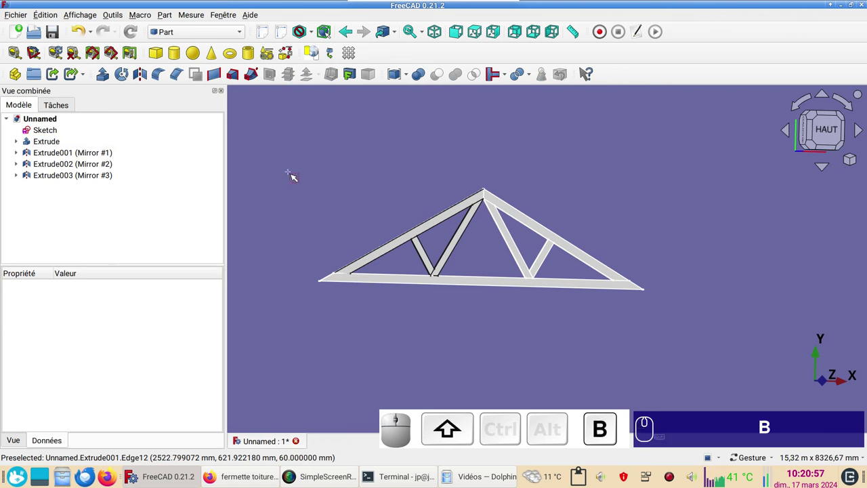
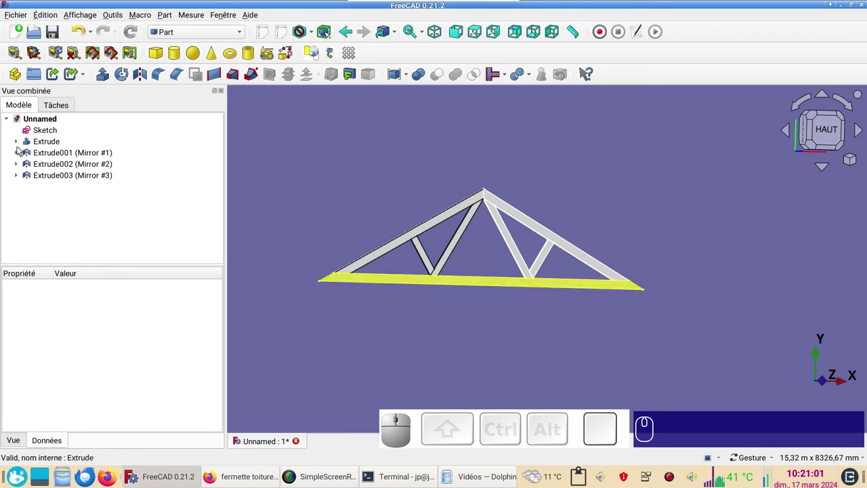
click(22, 154)
click(22, 174)
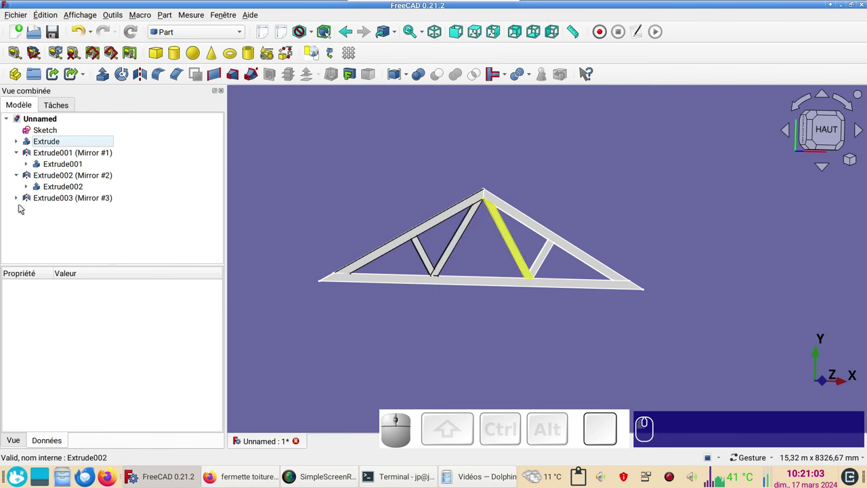
click(21, 202)
click(67, 213)
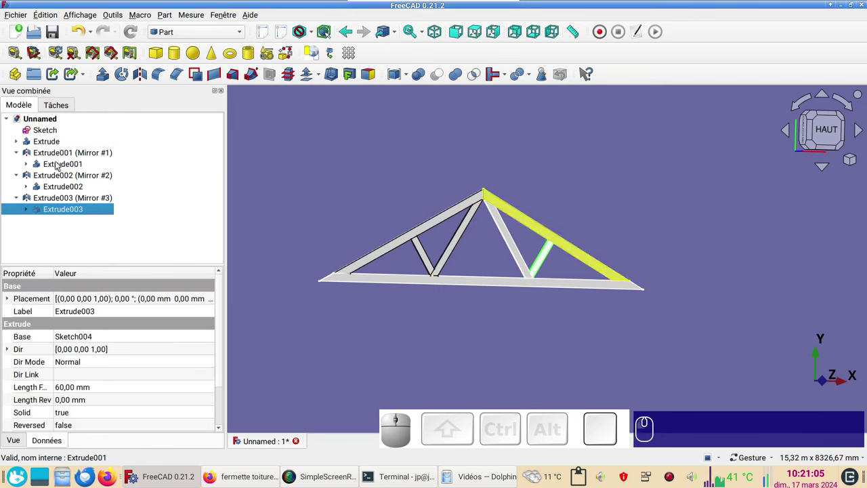
click(54, 147)
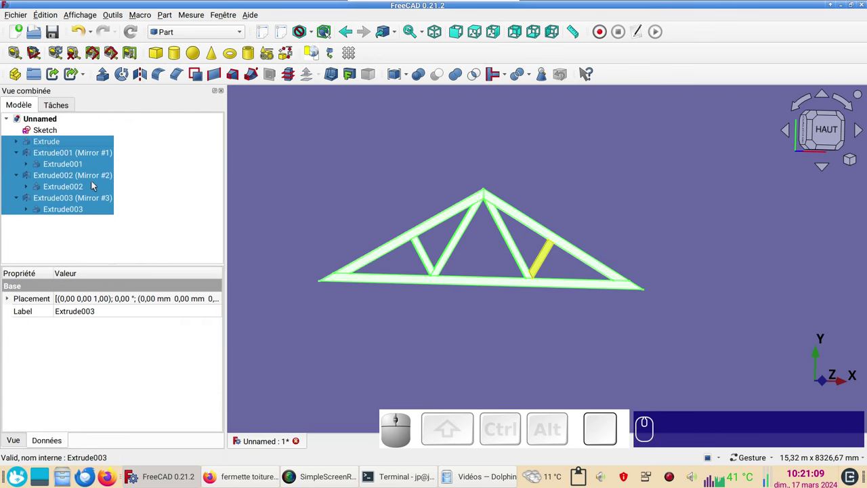